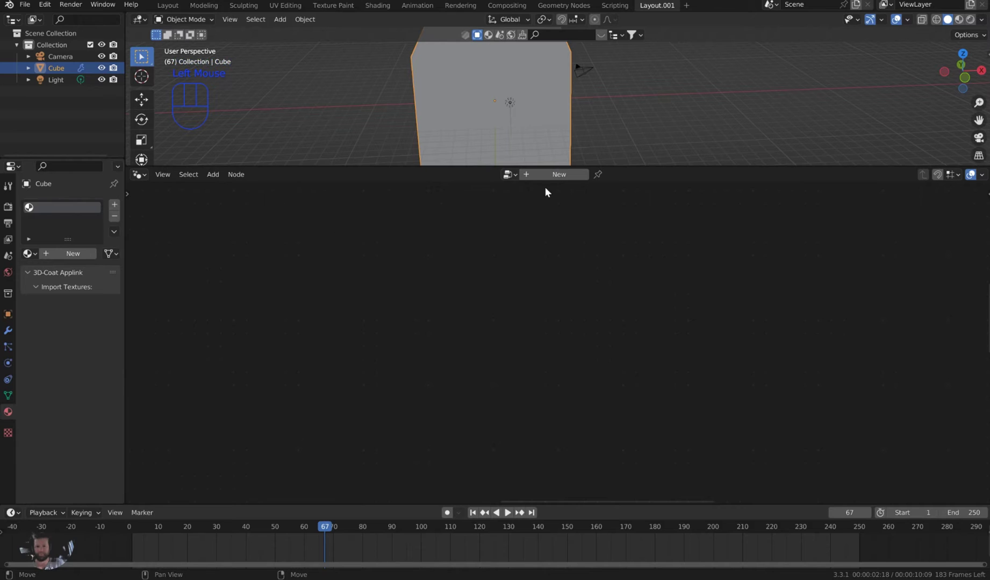
- Create a new Geometry Nodes tree on the Cube and cut its Group Input to Output link
{"action": "left_click_drag", "start_coordinate": [149, 178], "coordinate": [230, 264]}
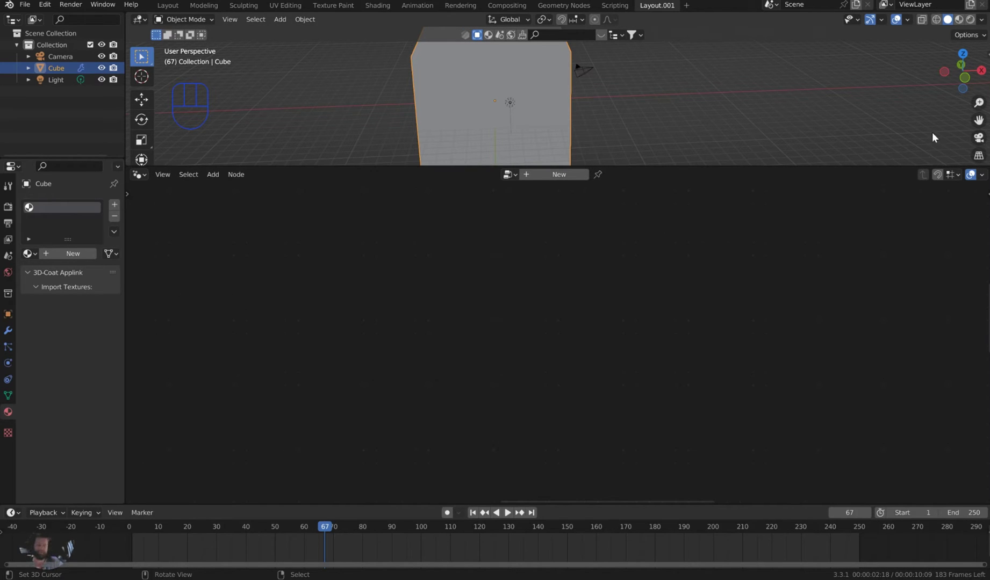
{"action": "left_click", "coordinate": [567, 177]}
{"action": "right_click", "coordinate": [523, 138]}
{"action": "scroll", "scroll_direction": "down", "scroll_amount": 3}
{"action": "middle_click", "coordinate": [686, 294]}
{"action": "scroll", "scroll_direction": "down", "scroll_amount": 3}
{"action": "scroll", "scroll_direction": "up", "scroll_amount": 3}
{"action": "middle_click", "coordinate": [519, 287]}
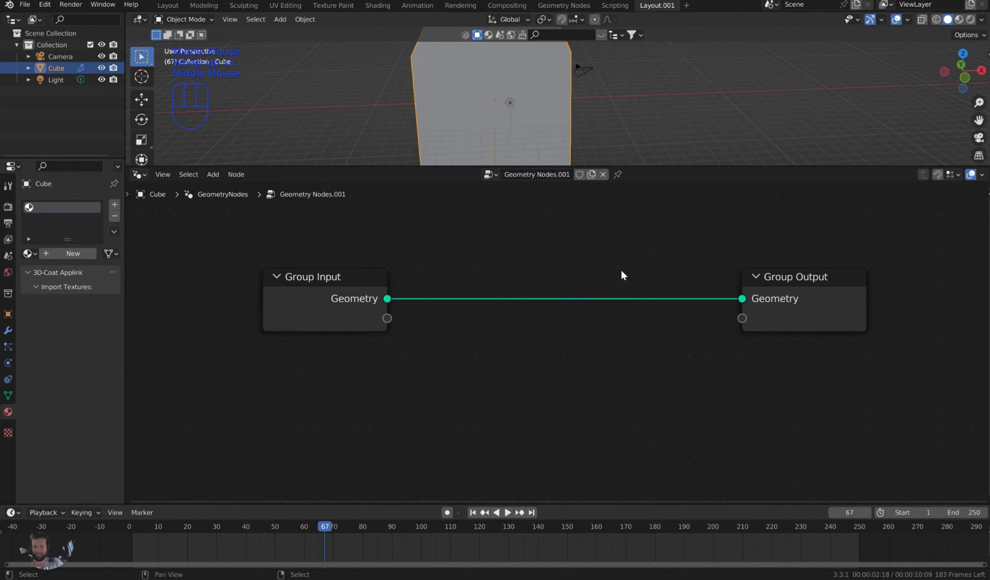
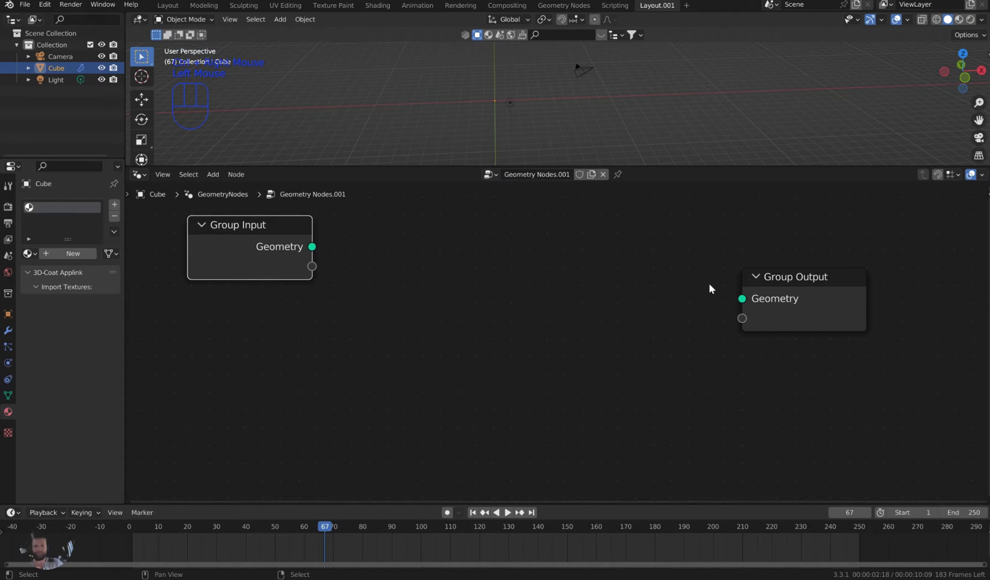
{"action": "middle_click", "coordinate": [699, 290]}
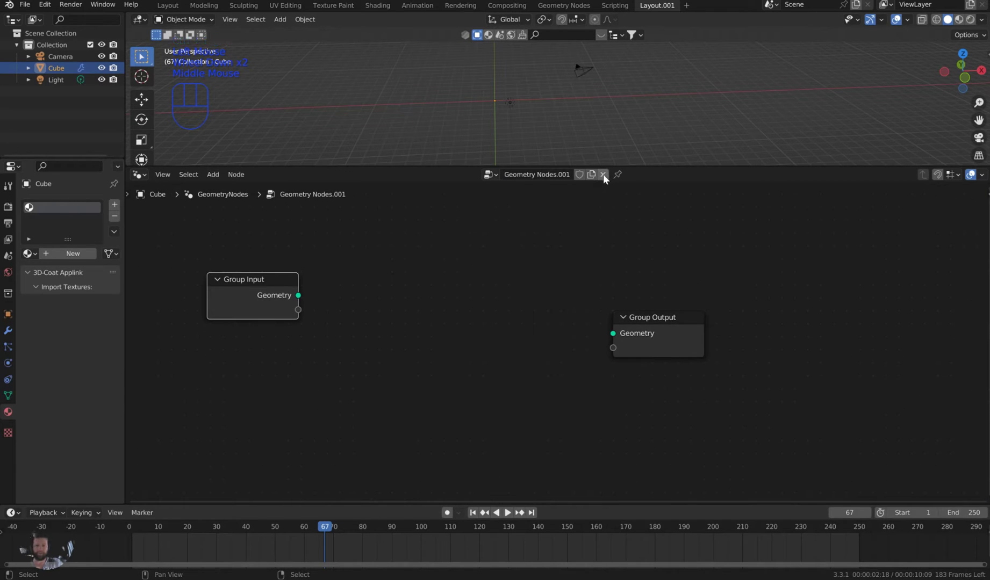
- Add a Bezier Segment node feeding Group Output, with End X 2.9 m and other points zeroed
{"action": "left_click_drag", "start_coordinate": [215, 177], "coordinate": [385, 297]}
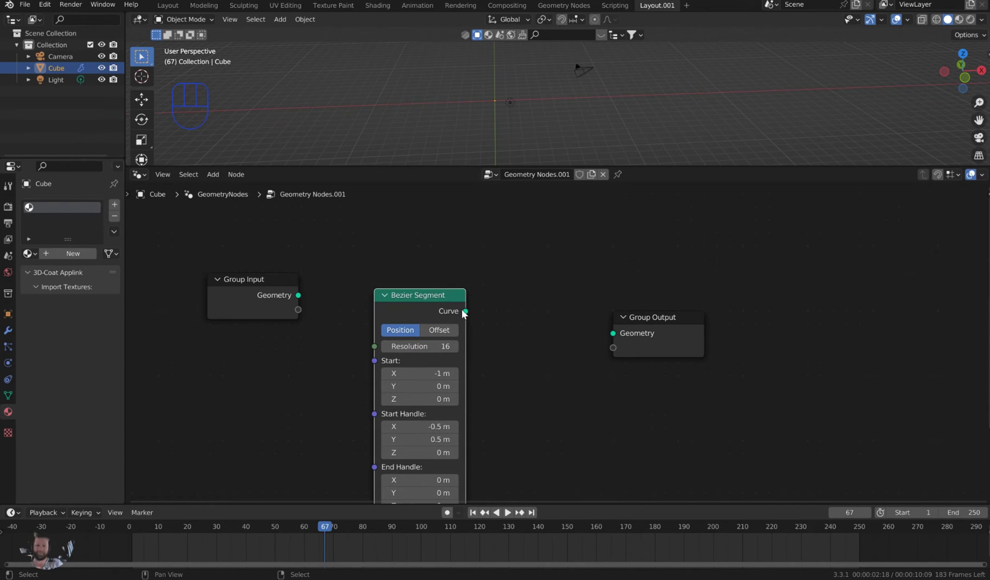
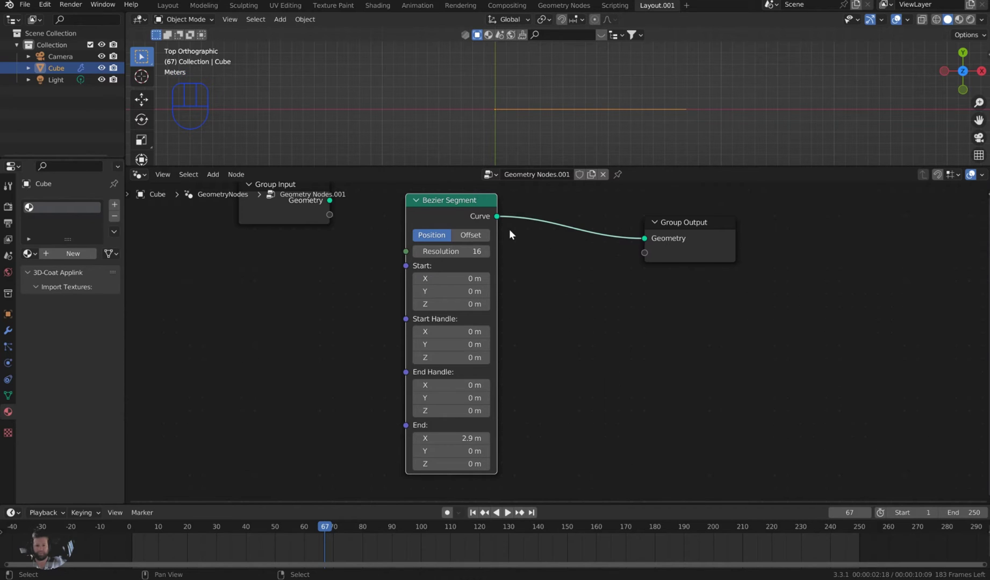
{"action": "scroll", "scroll_direction": "up", "scroll_amount": 3}
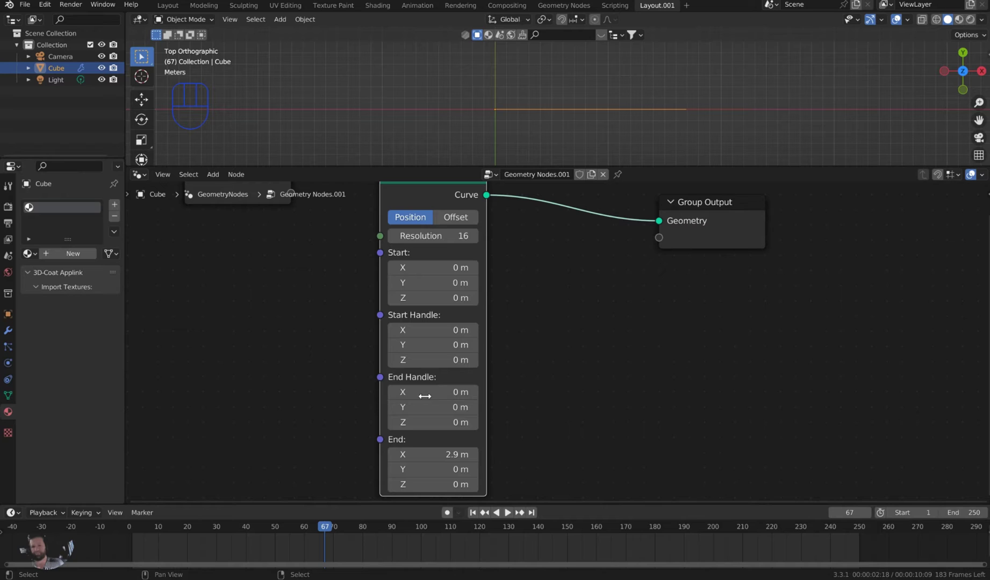
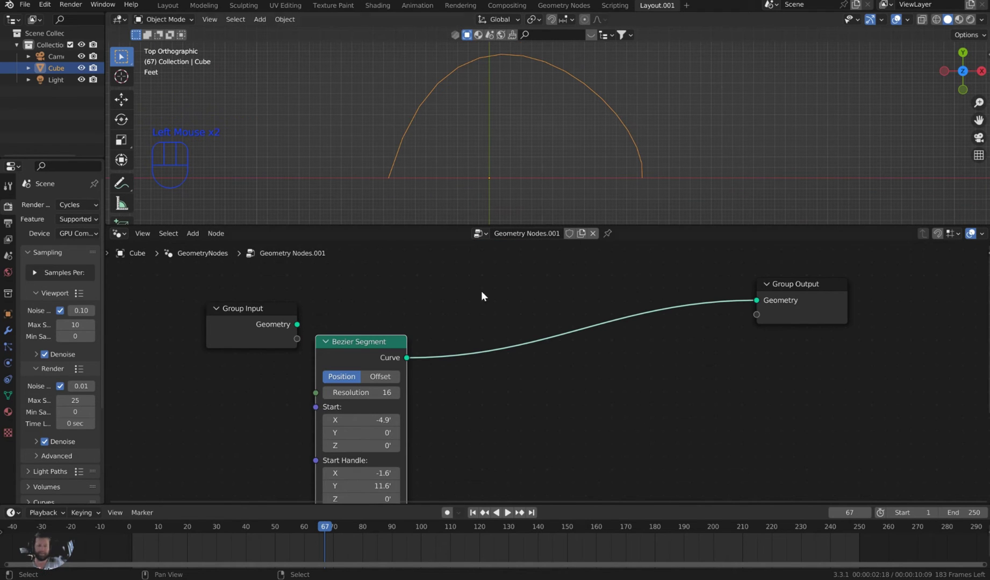
- Insert a Curve to Points node with Count 6 between Bezier Segment and Group Output
{"action": "right_click", "coordinate": [529, 358]}
{"action": "key", "text": "space"}
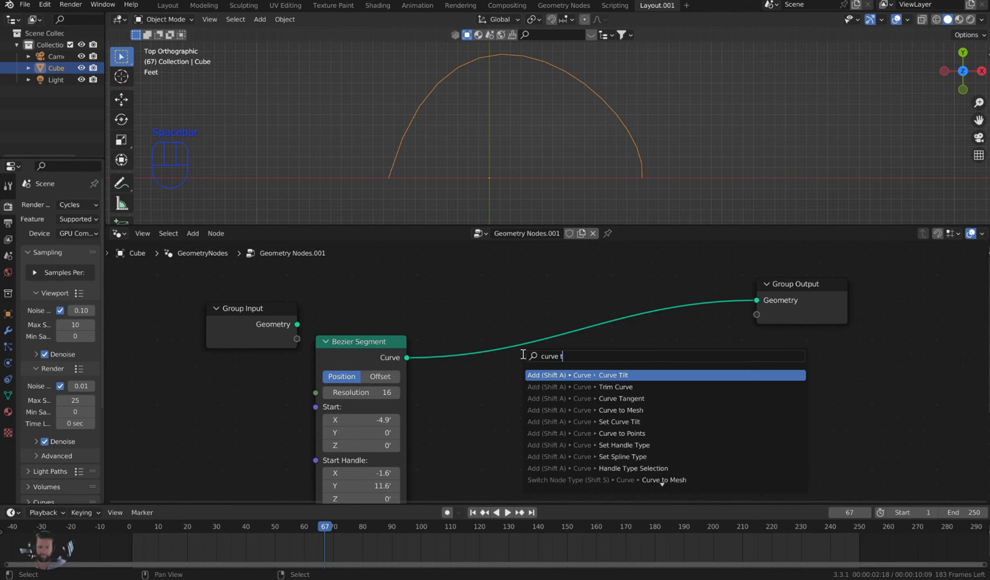
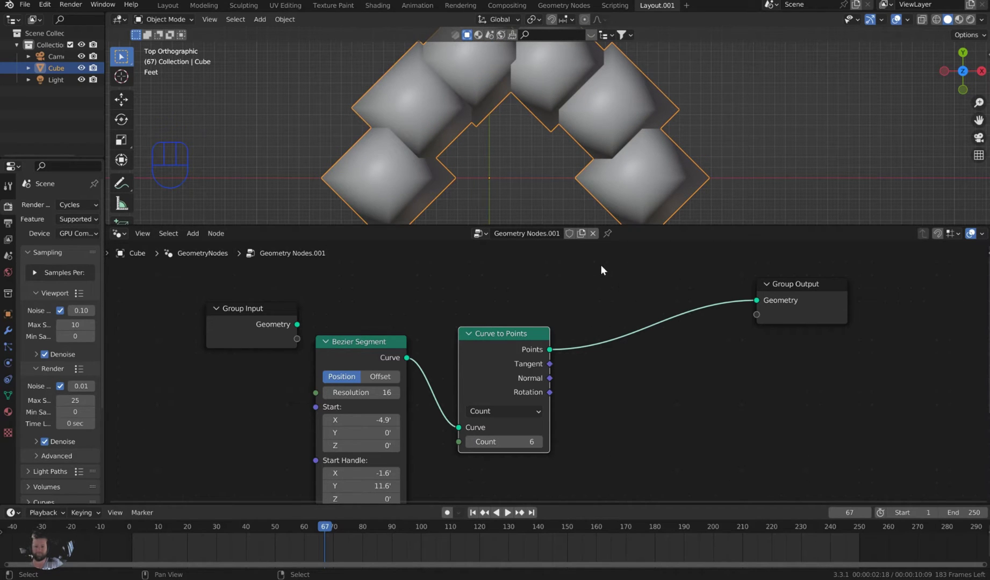
{"action": "scroll", "scroll_direction": "down", "scroll_amount": 3}
{"action": "middle_click", "coordinate": [606, 277]}
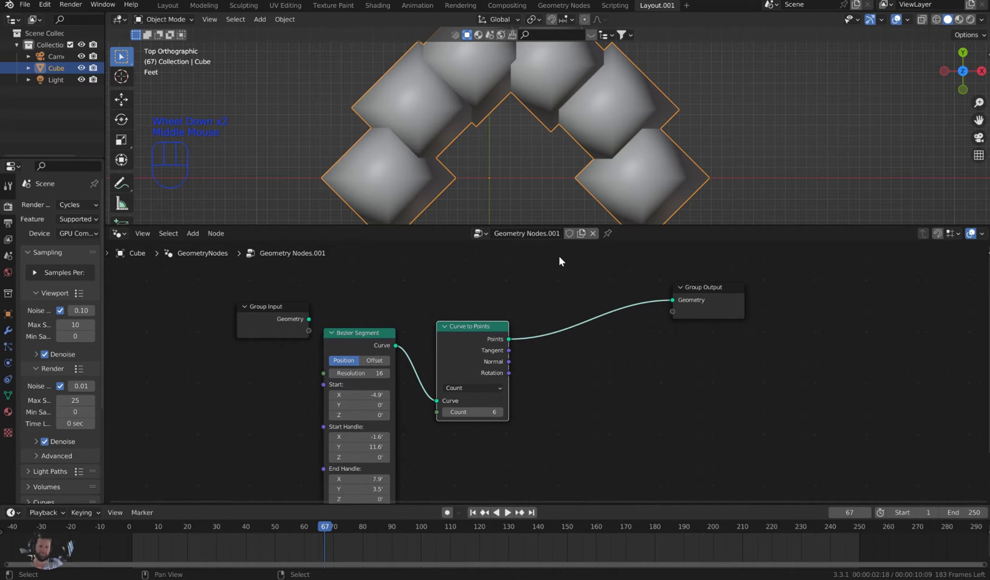
{"action": "left_click_drag", "start_coordinate": [550, 345], "coordinate": [513, 366]}
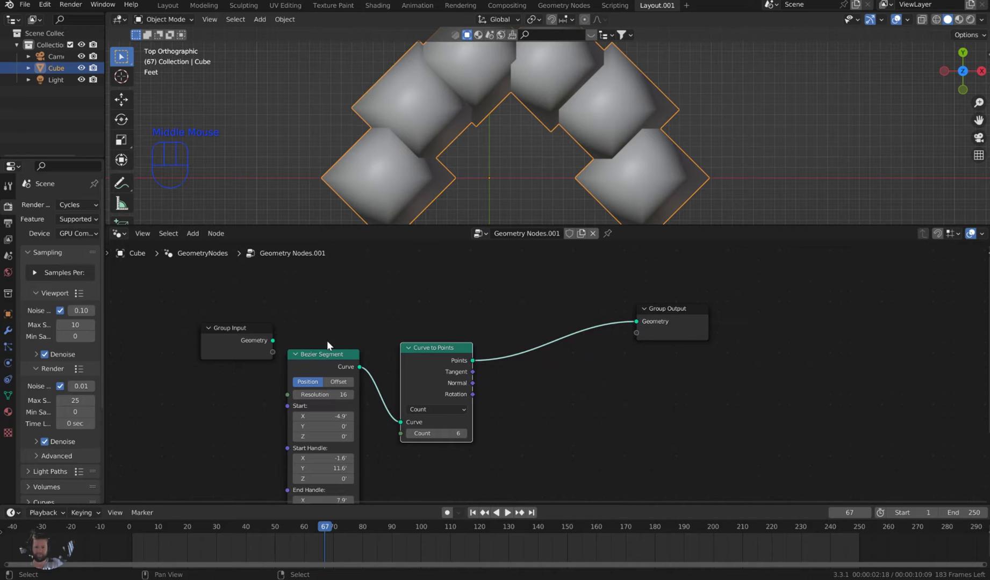
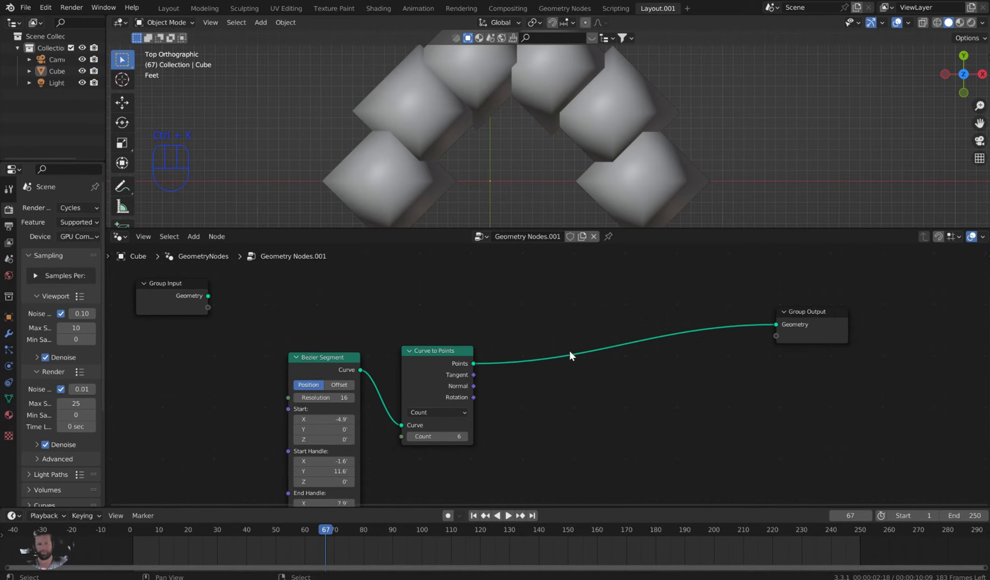
- Chain Points to Volume and Volume to Mesh after the points, outputting blob spheres
{"action": "right_click", "coordinate": [576, 378]}
{"action": "key", "text": "space"}
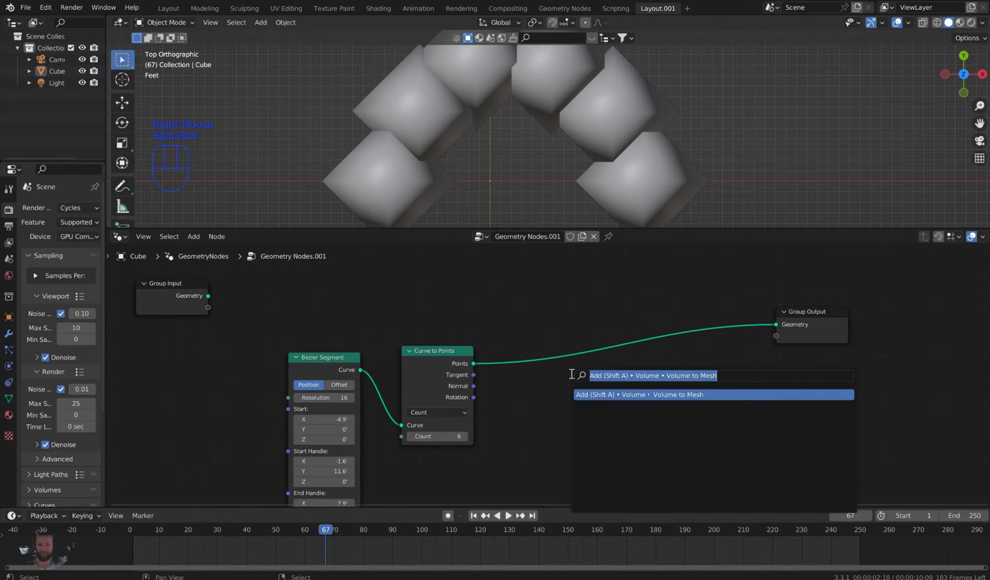
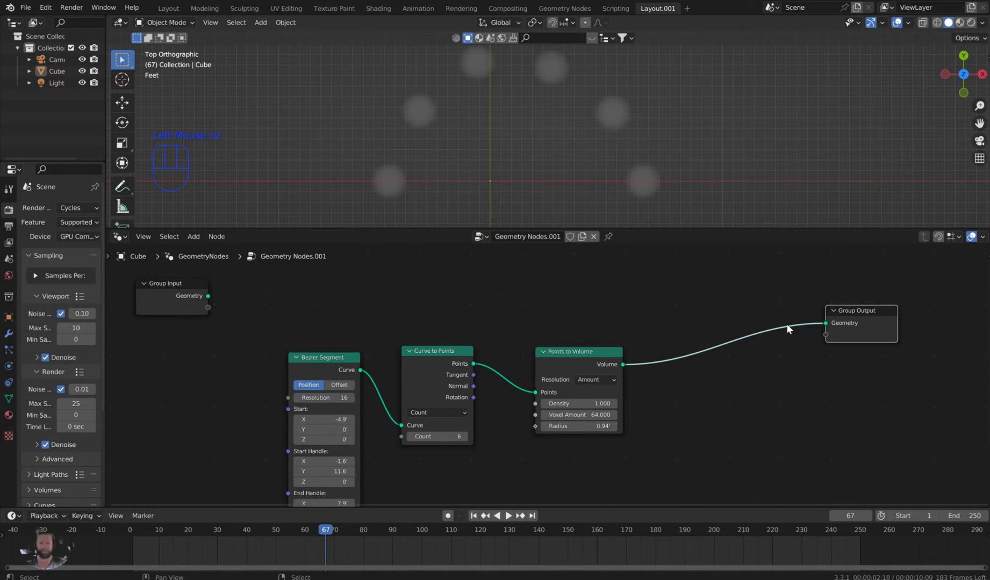
{"action": "key", "text": "space"}
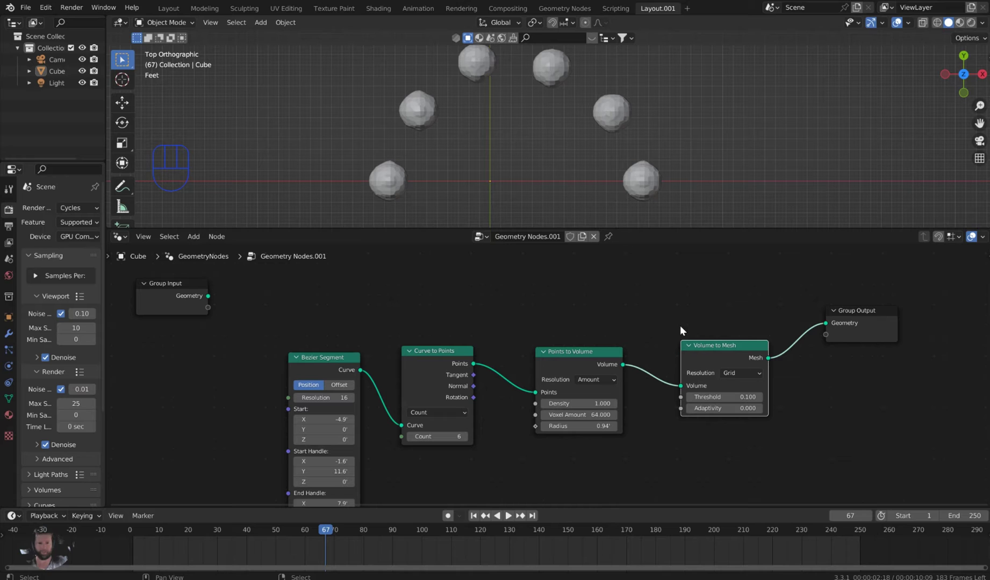
{"action": "left_click_drag", "start_coordinate": [535, 141], "coordinate": [513, 162]}
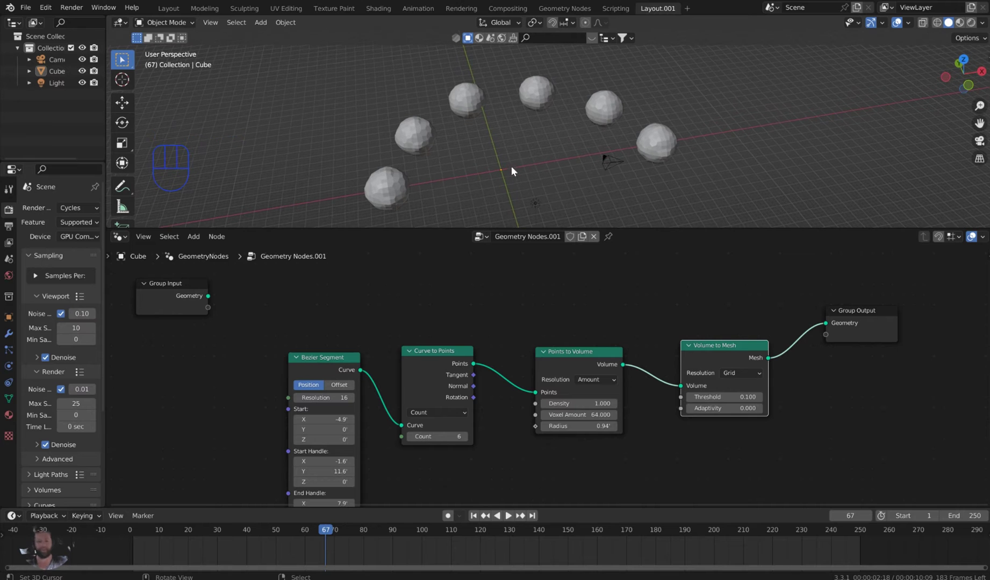
- Set Count 11 and drive Points to Volume Radius with a Random Value between 0.2 and 0.5
{"action": "key", "text": "KP_7"}
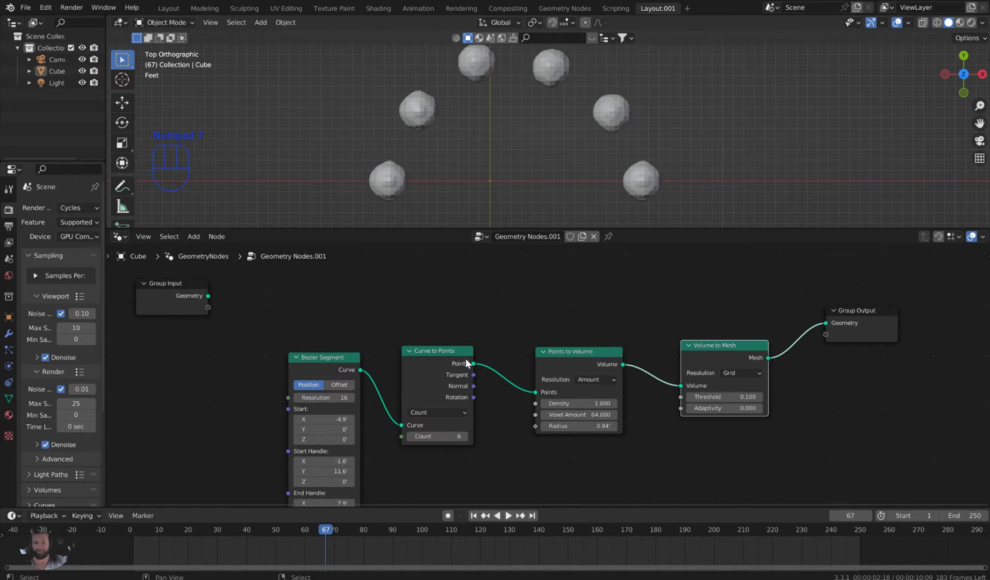
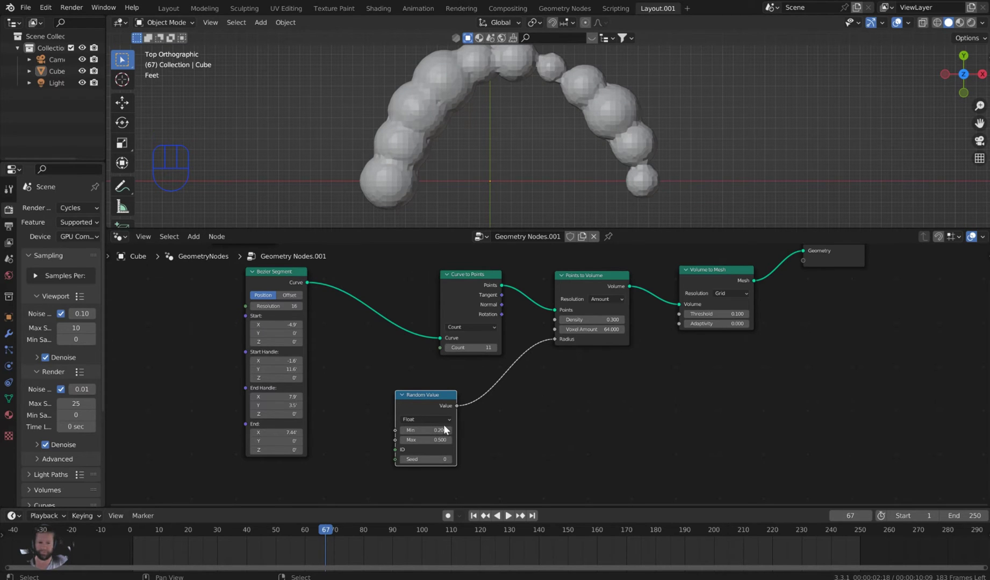
{"action": "middle_click", "coordinate": [551, 388]}
{"action": "scroll", "scroll_direction": "down", "scroll_amount": 3}
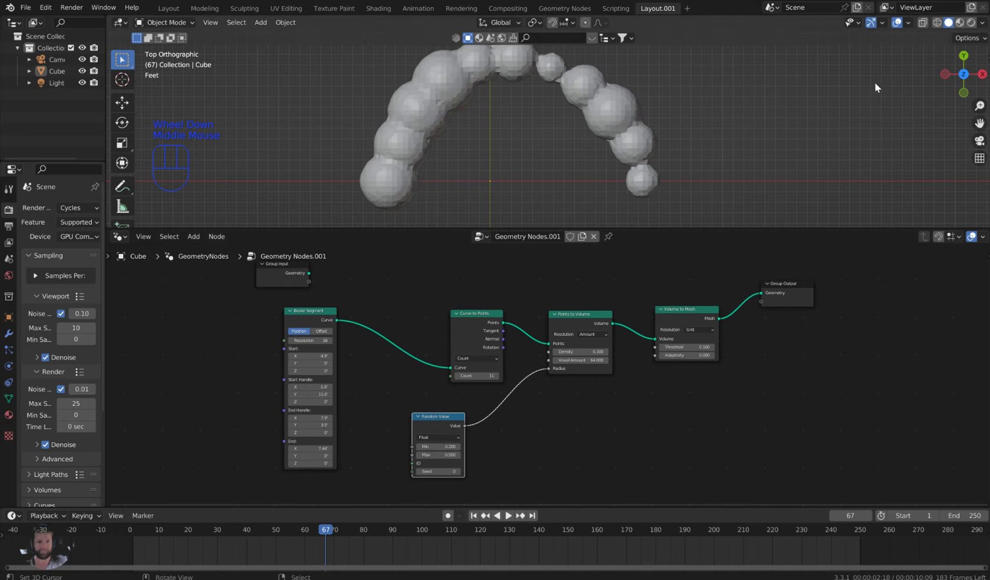
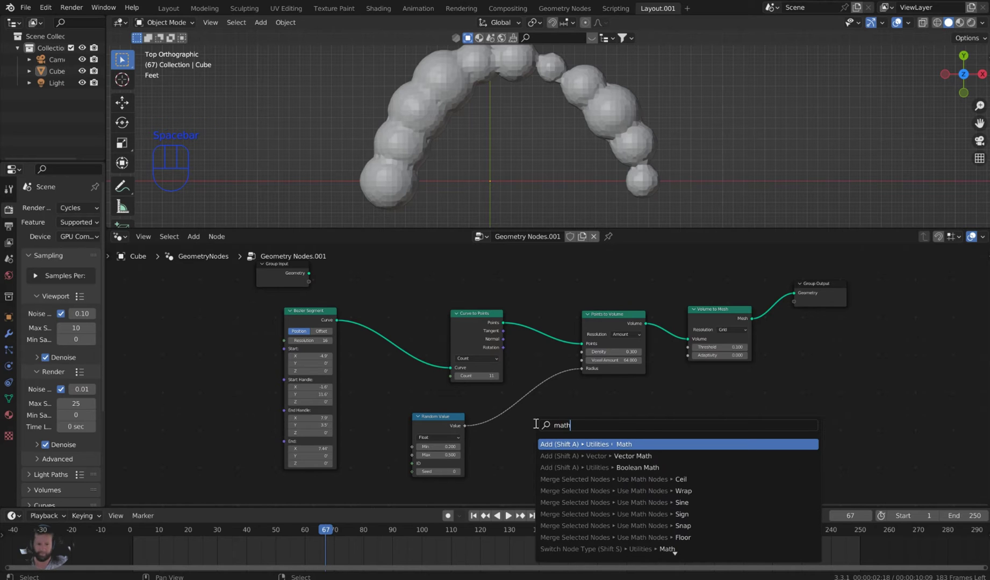
- Link the Group Input value into the Multiply node scaling radius, with Count 18 and Density 5.3
{"action": "left_click_drag", "start_coordinate": [537, 418], "coordinate": [537, 456]}
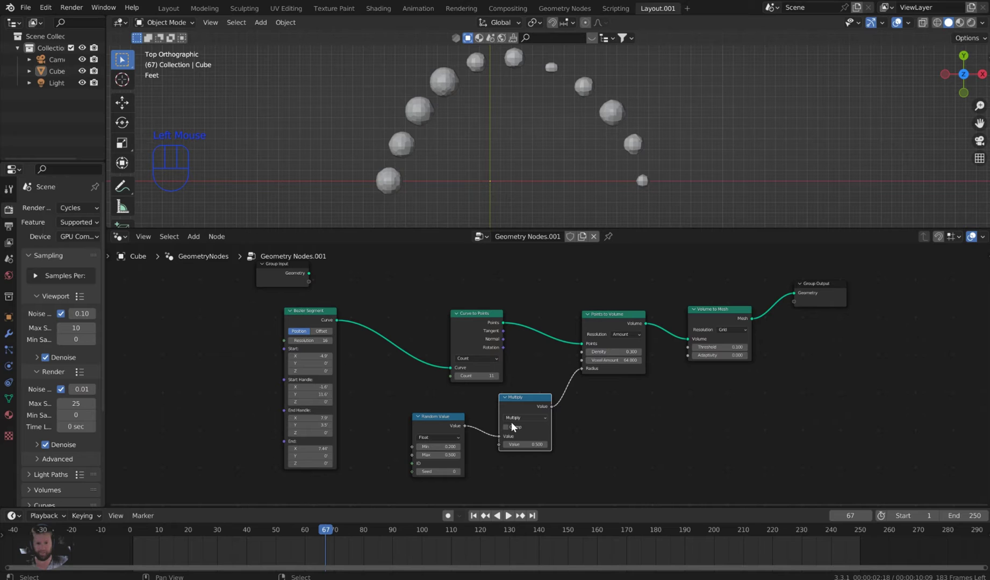
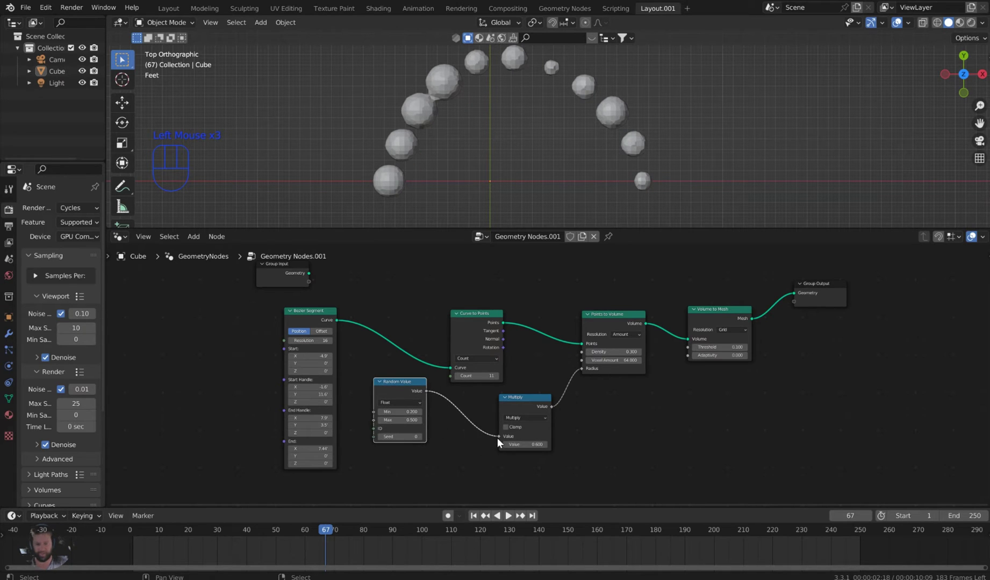
{"action": "scroll", "scroll_direction": "down", "scroll_amount": 3}
{"action": "left_click", "coordinate": [351, 297]}
{"action": "scroll", "scroll_direction": "down", "scroll_amount": 3}
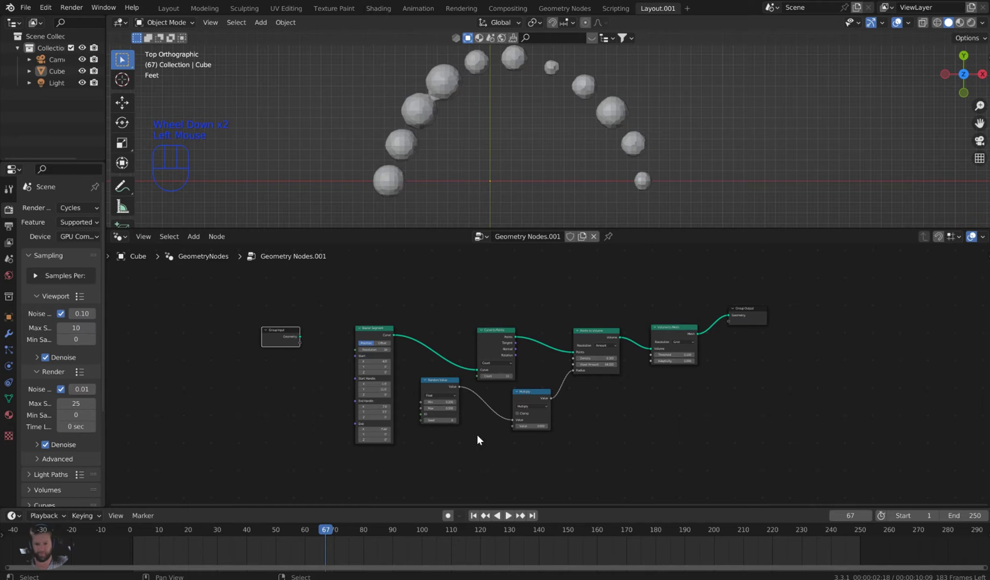
{"action": "left_click_drag", "start_coordinate": [401, 417], "coordinate": [304, 347]}
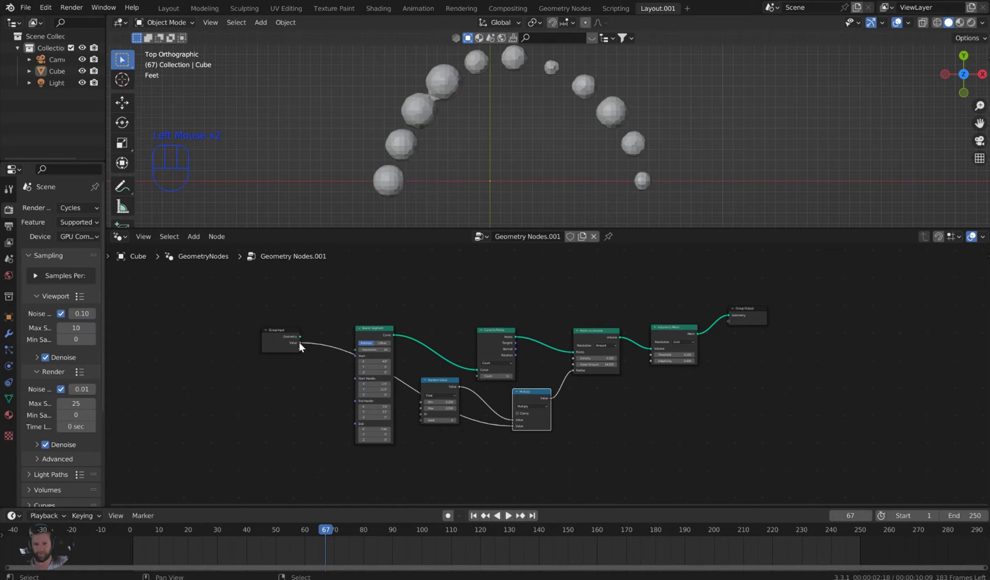
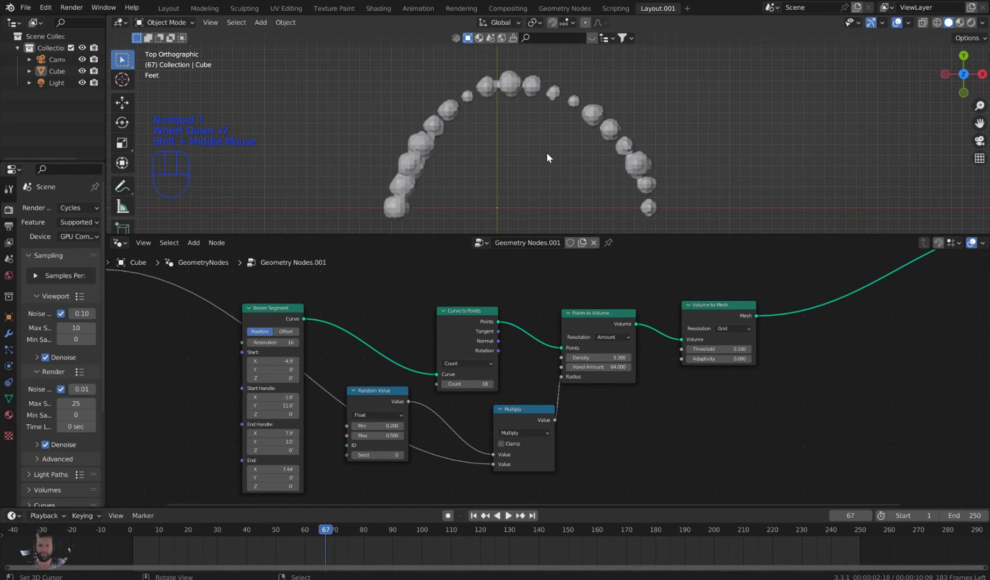
- Add Extrude Mesh, Subdivision Surface, Set Shade Smooth and a Noise Texture after Volume to Mesh
{"action": "scroll", "scroll_direction": "up", "scroll_amount": 3}
{"action": "left_click_drag", "start_coordinate": [572, 126], "coordinate": [573, 114]}
{"action": "scroll", "scroll_direction": "down", "scroll_amount": 3}
{"action": "middle_click", "coordinate": [832, 300]}
{"action": "right_click", "coordinate": [779, 359]}
{"action": "key", "text": "space"}
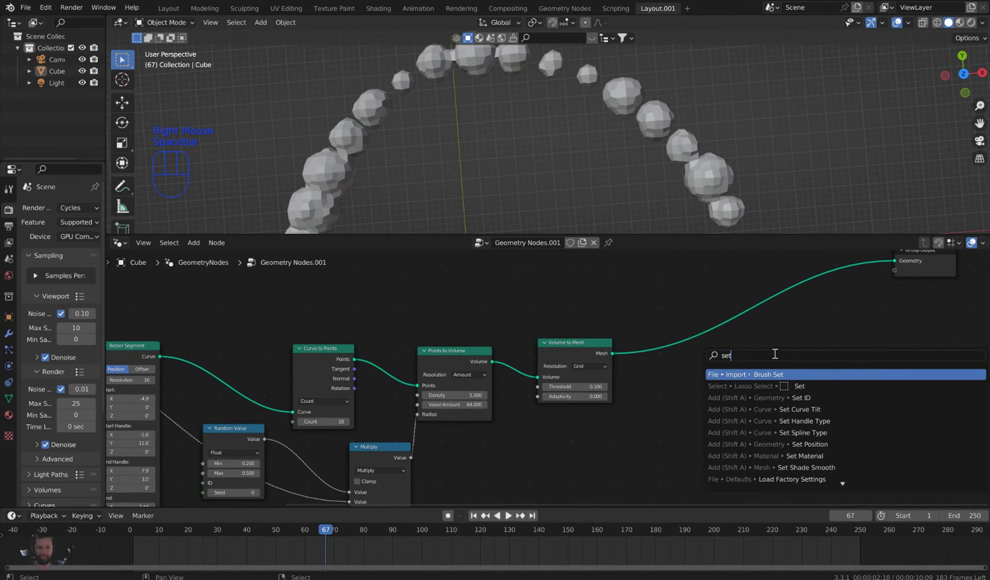
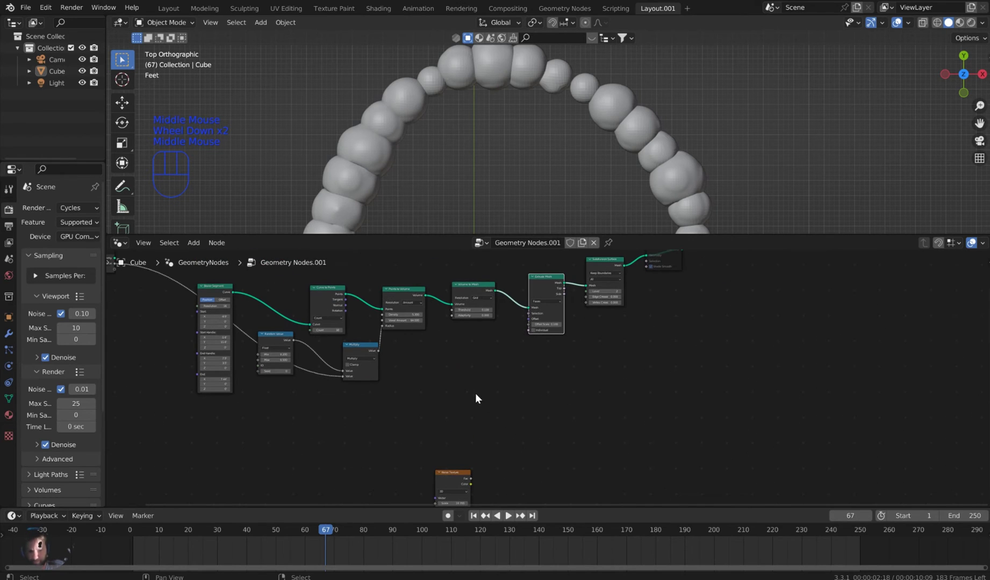
- Feed the 4D Noise Texture Fac into the Extrude Mesh Offset Scale
{"action": "left_click_drag", "start_coordinate": [471, 428], "coordinate": [468, 466]}
{"action": "left_click_drag", "start_coordinate": [461, 476], "coordinate": [479, 334]}
{"action": "scroll", "scroll_direction": "up", "scroll_amount": 3}
{"action": "middle_click", "coordinate": [550, 357]}
{"action": "scroll", "scroll_direction": "up", "scroll_amount": 3}
{"action": "middle_click", "coordinate": [548, 353]}
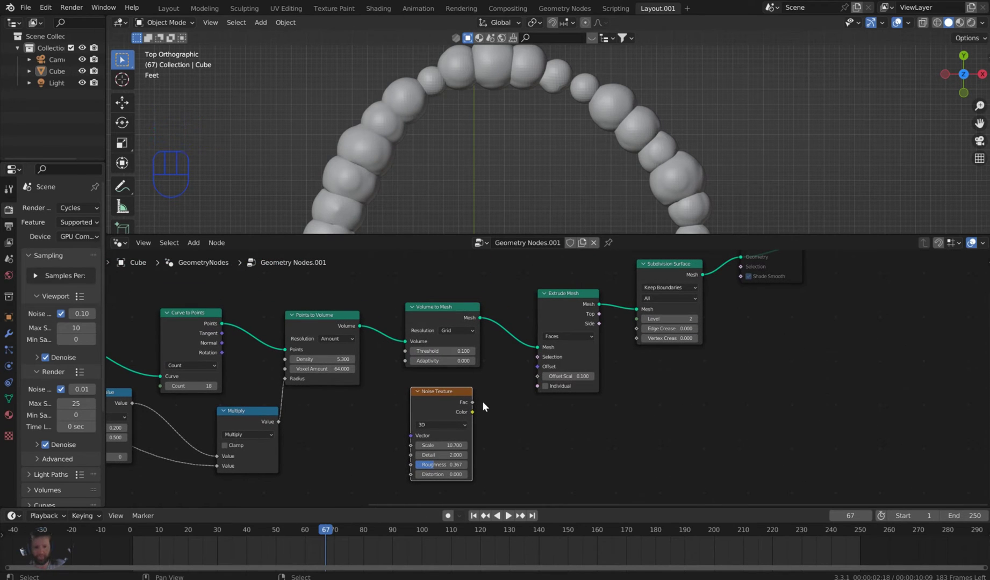
{"action": "left_click_drag", "start_coordinate": [479, 406], "coordinate": [544, 369]}
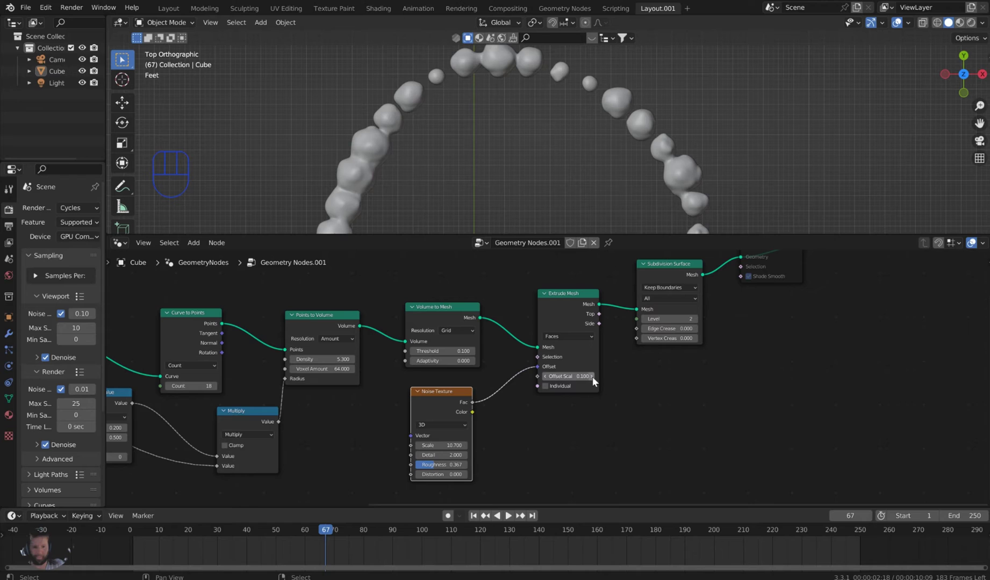
{"action": "left_click", "coordinate": [598, 381]}
{"action": "left_click", "coordinate": [548, 380]}
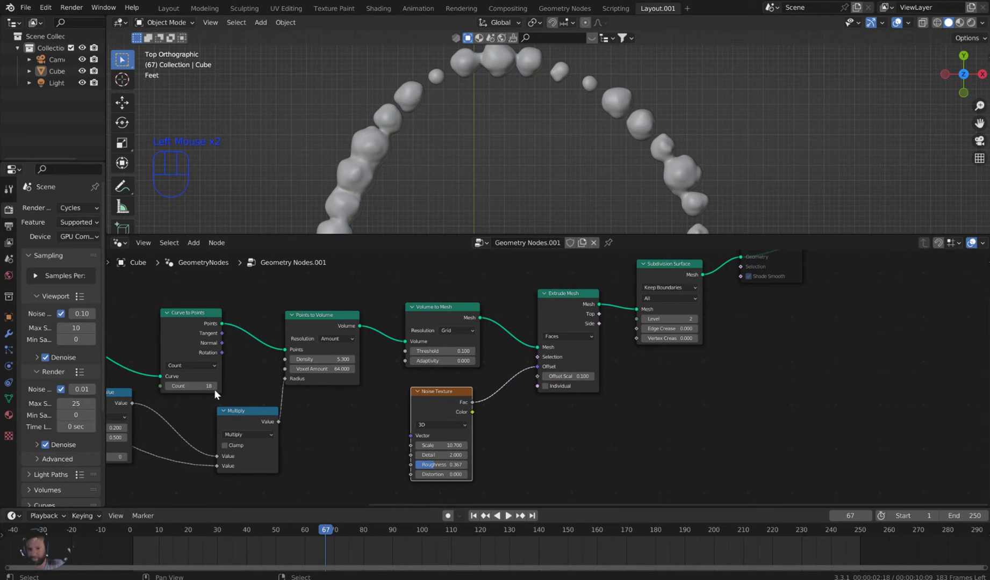
- Raise Curve to Points Count to 21 and set the blob radius multiplier to 0.5
{"action": "left_click", "coordinate": [220, 390]}
{"action": "left_click", "coordinate": [219, 390]}
{"action": "left_click", "coordinate": [220, 391]}
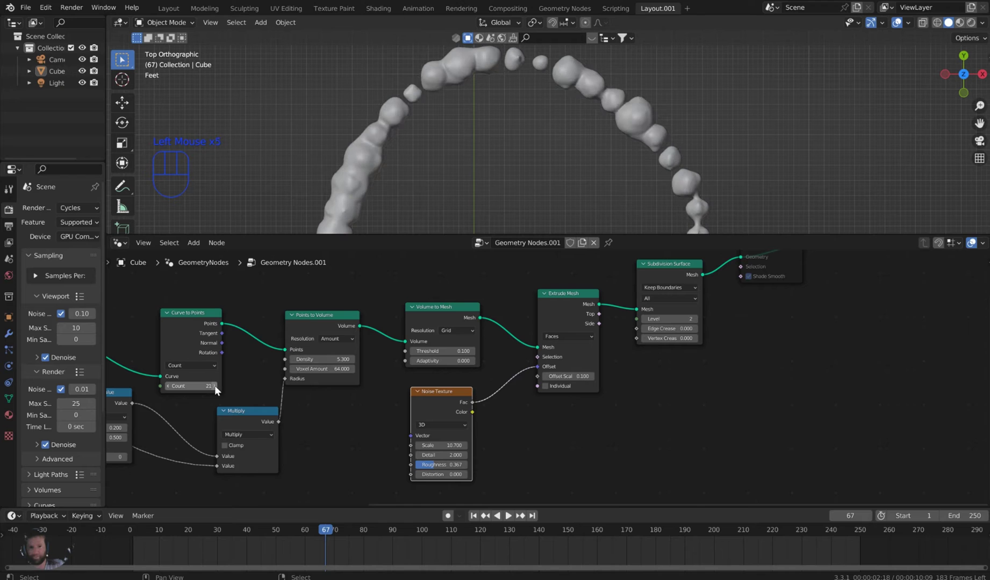
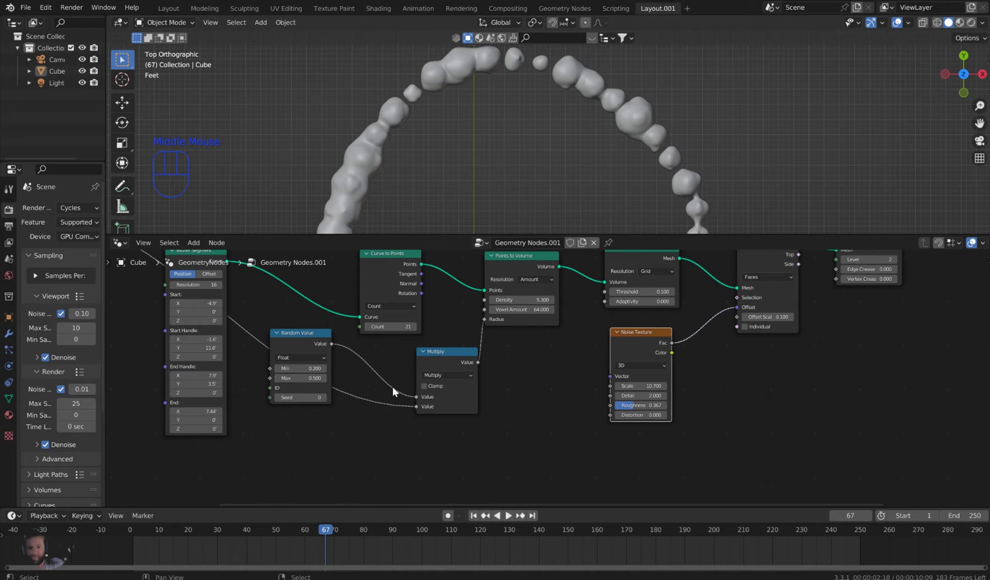
{"action": "left_click", "coordinate": [395, 413]}
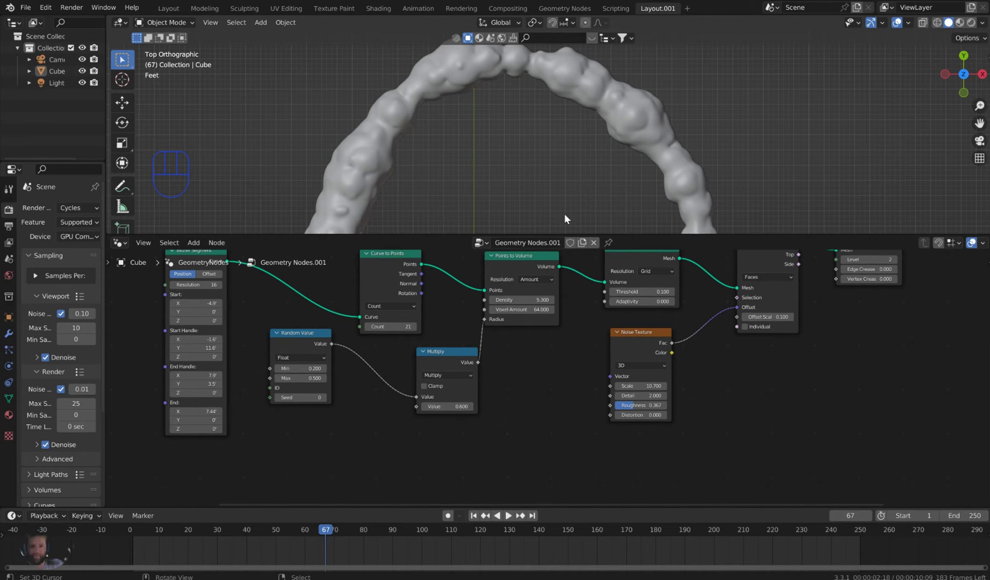
{"action": "left_click", "coordinate": [474, 412]}
{"action": "left_click", "coordinate": [429, 409]}
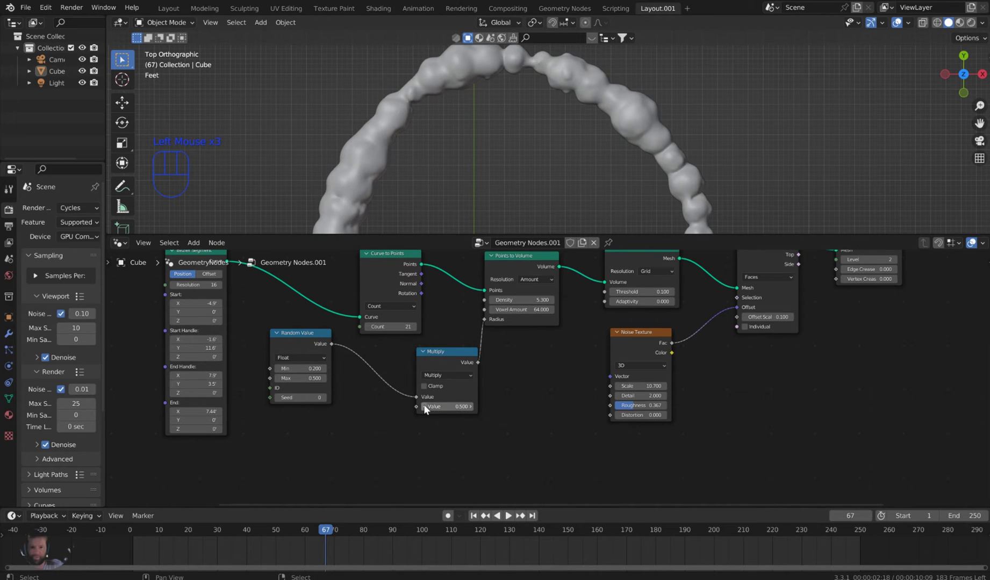
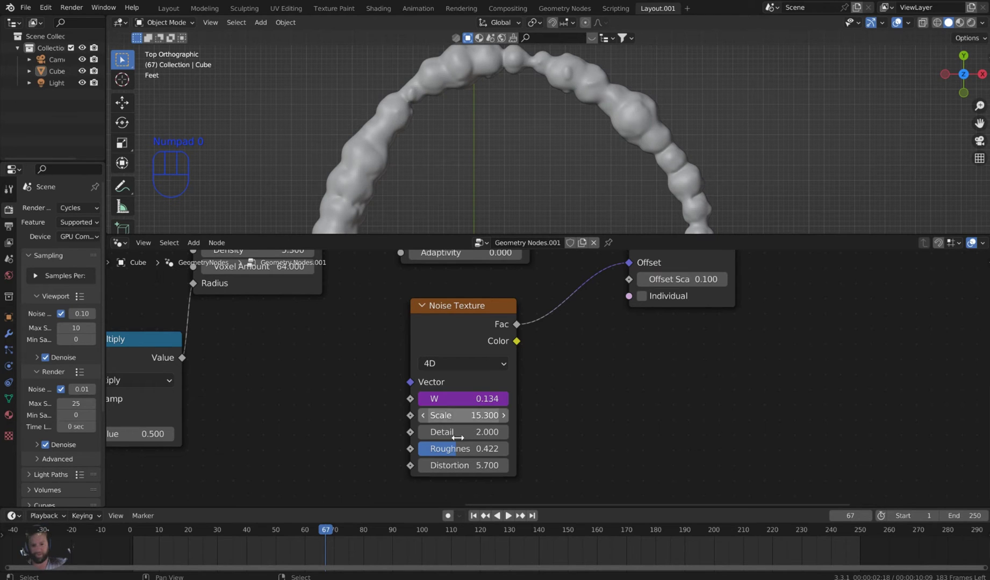
- Play the timeline and orbit to watch the blobs morph, stopping at frame 119
{"action": "left_click", "coordinate": [513, 522]}
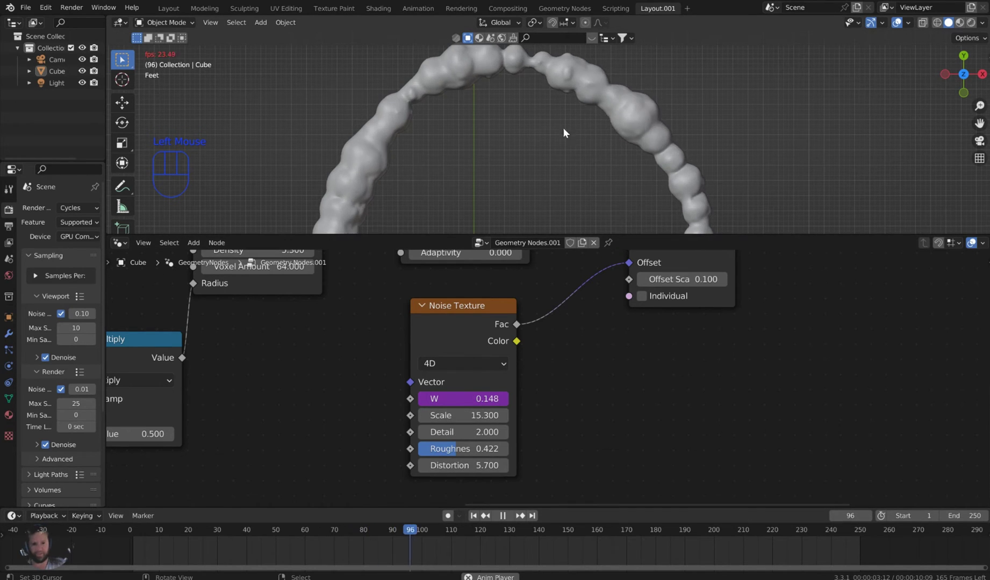
{"action": "scroll", "scroll_direction": "up", "scroll_amount": 3}
{"action": "left_click_drag", "start_coordinate": [625, 118], "coordinate": [627, 106]}
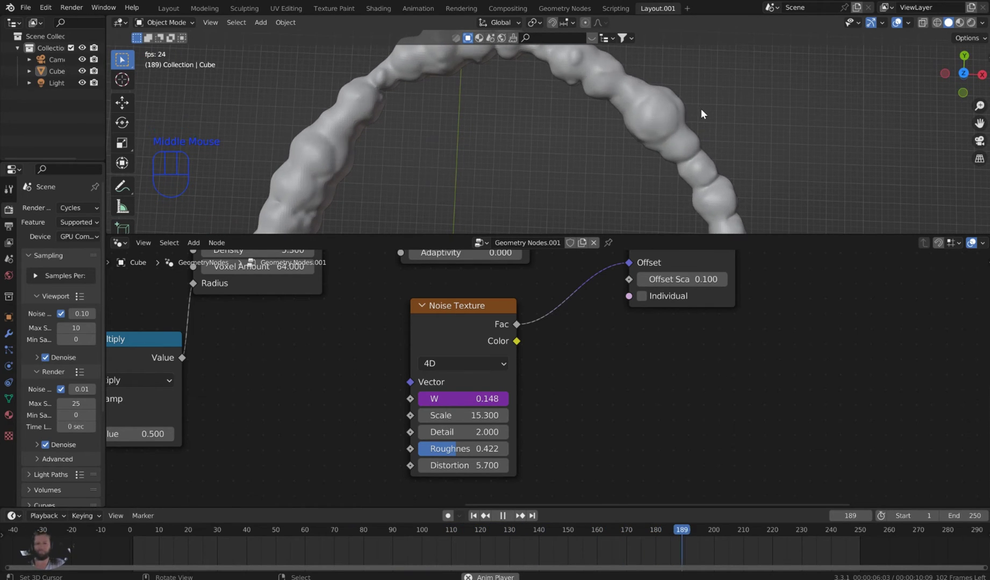
{"action": "scroll", "scroll_direction": "down", "scroll_amount": 3}
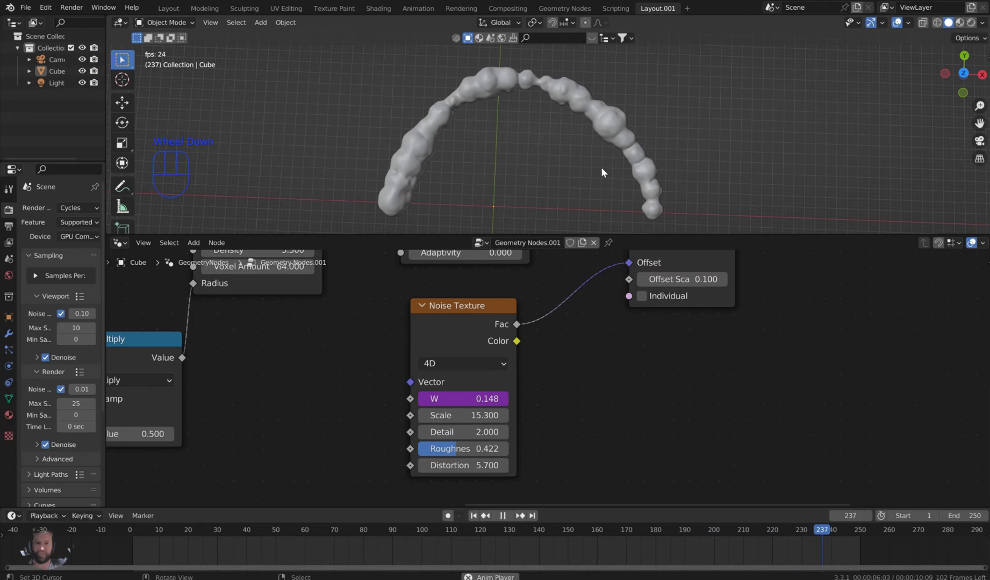
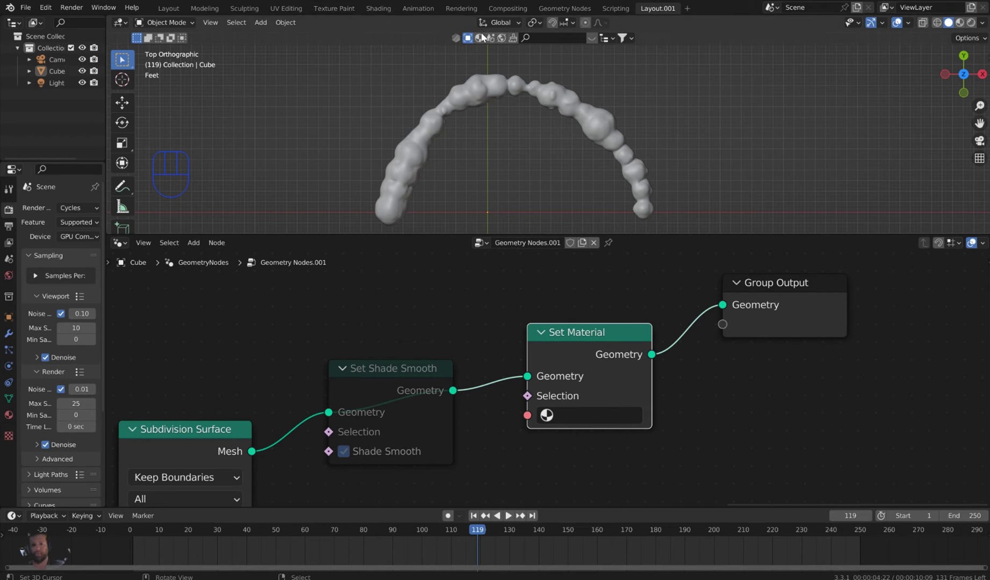
- Browse the rock material asset strip and preview a mossy rock texture for the arch
{"action": "left_click_drag", "start_coordinate": [482, 41], "coordinate": [630, 81]}
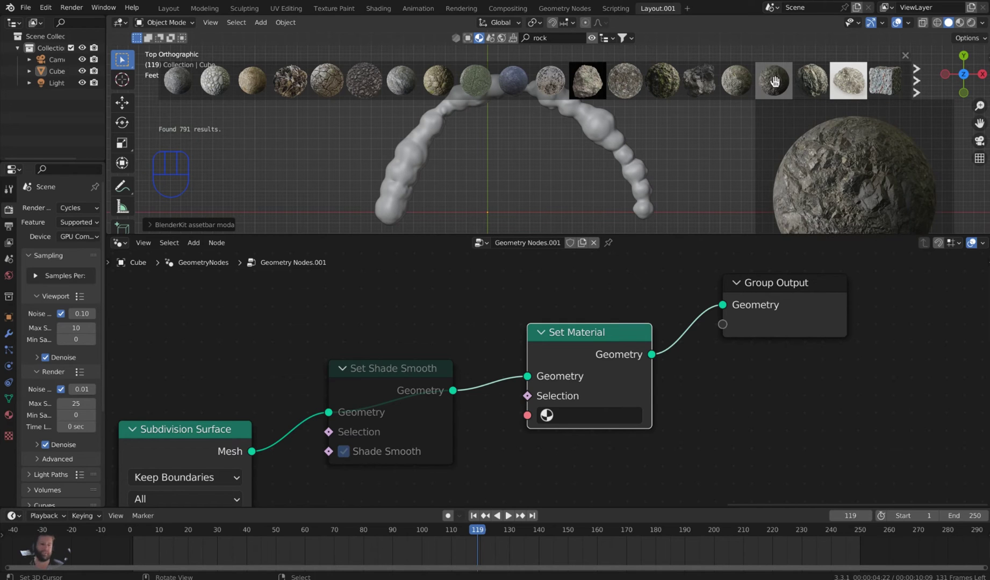
{"action": "left_click_drag", "start_coordinate": [636, 38], "coordinate": [486, 146]}
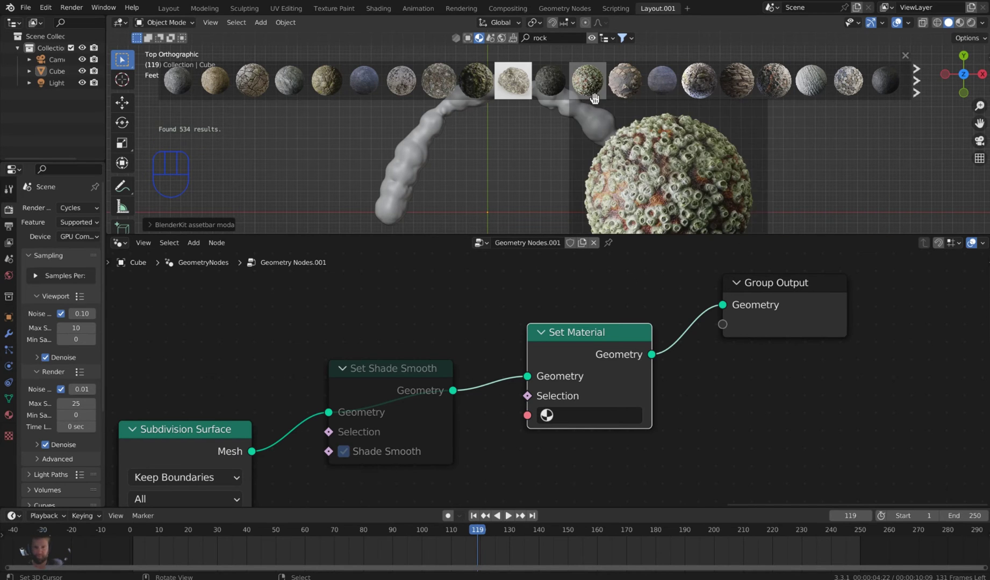
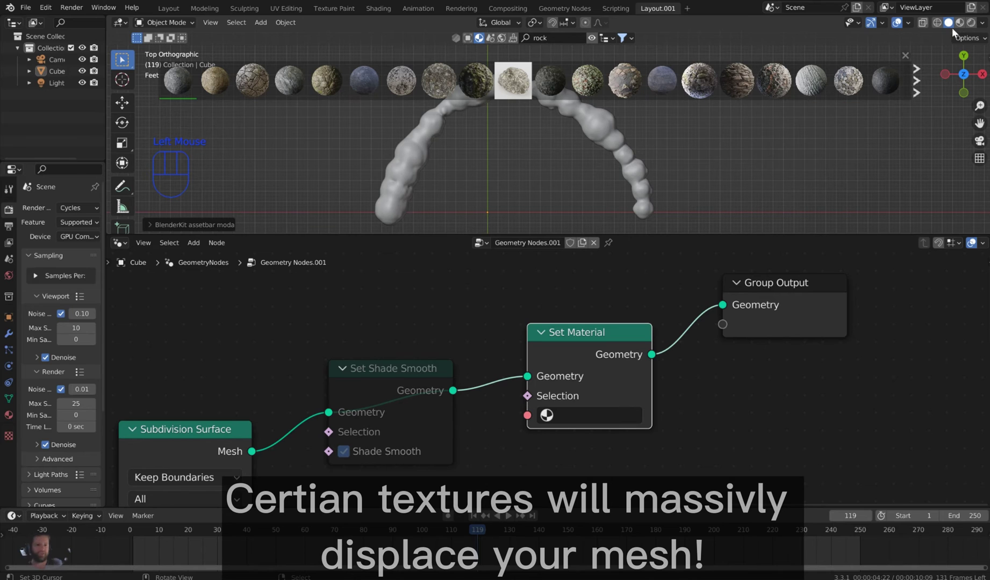
- Add a Plane under the arch via Shift+A and scale it up into a large studio floor
{"action": "left_click", "coordinate": [971, 27]}
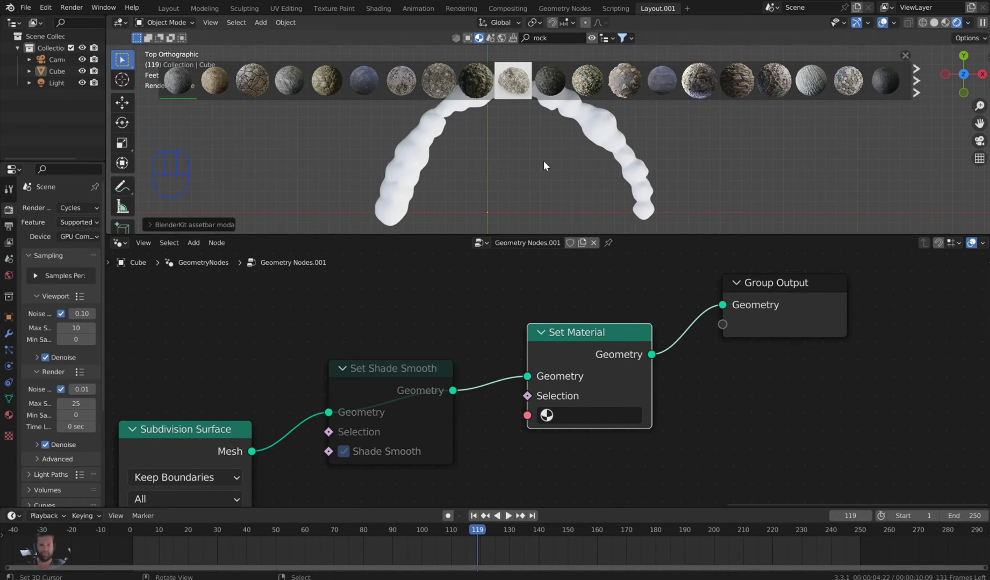
{"action": "left_click", "coordinate": [554, 124]}
{"action": "key", "text": "shift+a"}
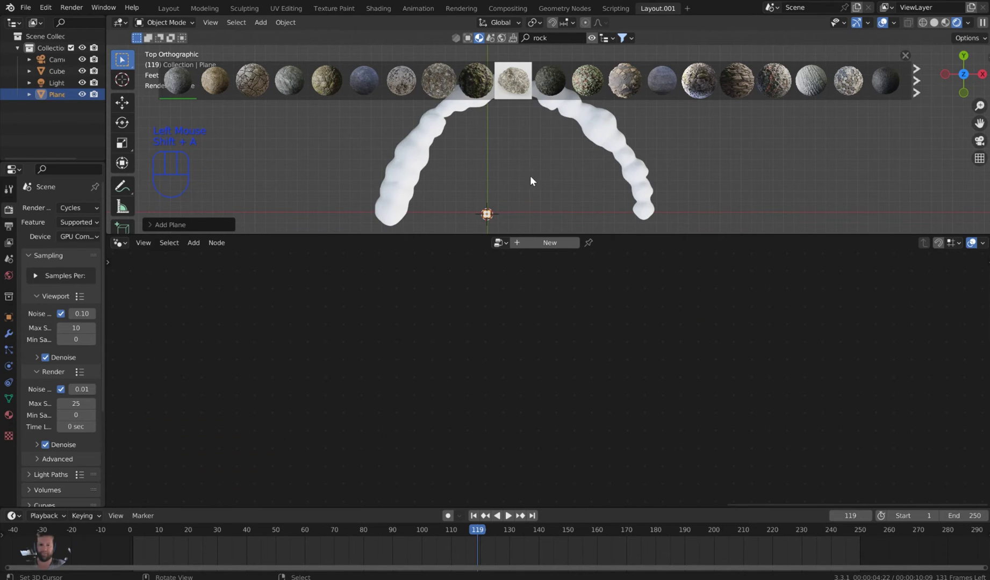
{"action": "key", "text": "s"}
{"action": "left_click", "coordinate": [209, 129]}
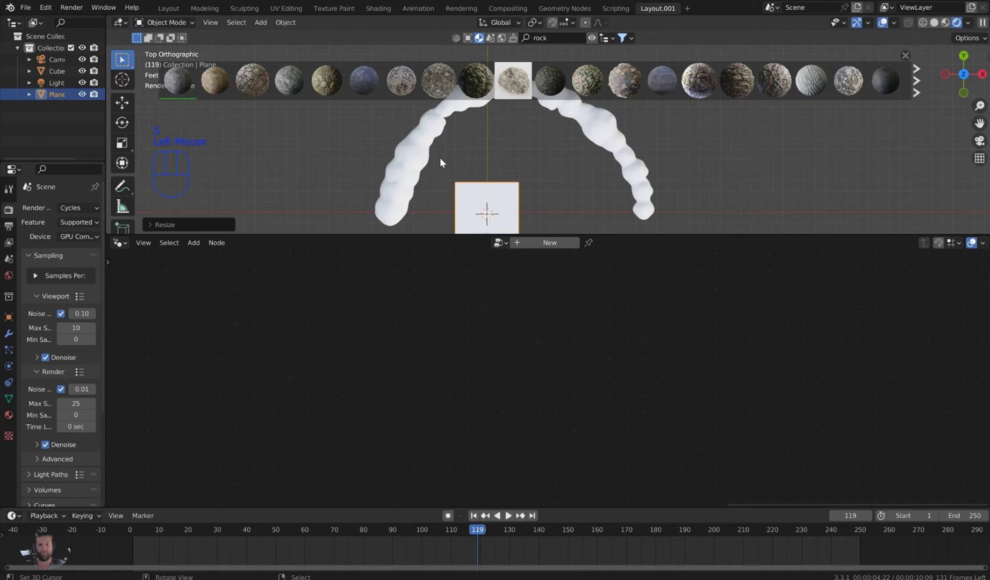
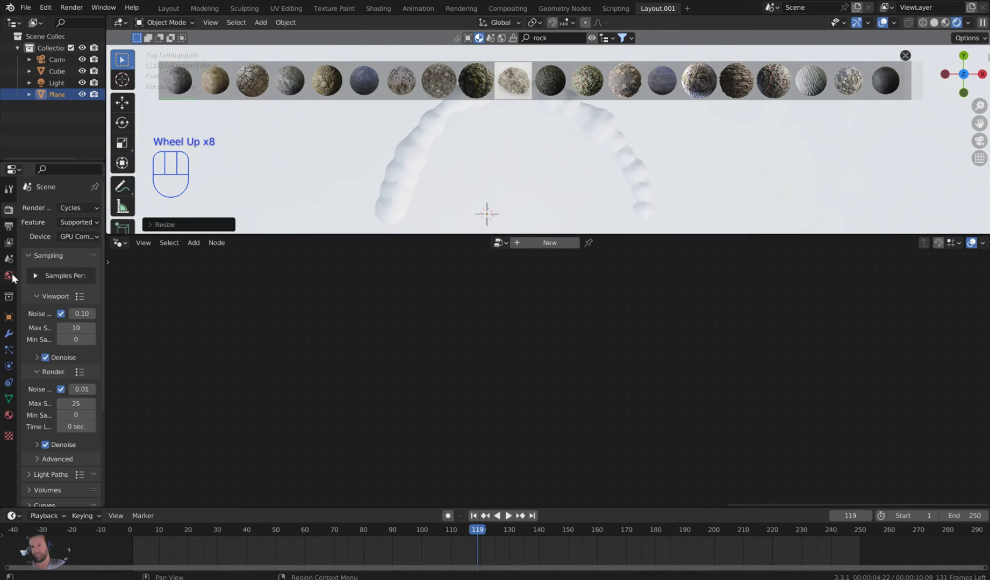
- Lower the World background strength to 0.2 and zoom out to frame plane and arch
{"action": "left_click", "coordinate": [15, 276]}
{"action": "left_click", "coordinate": [961, 57]}
{"action": "left_click_drag", "start_coordinate": [961, 57], "coordinate": [976, 146]}
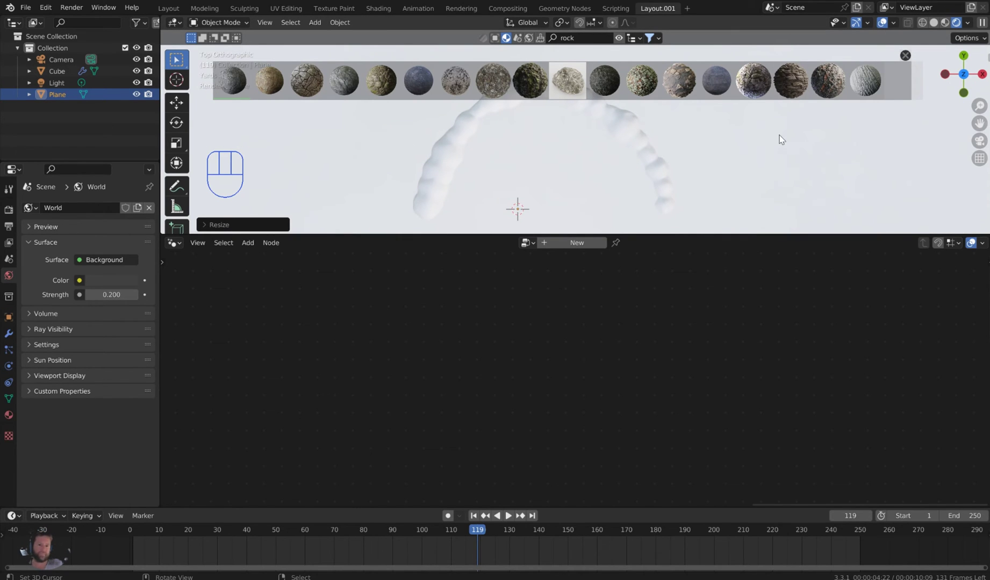
{"action": "scroll", "scroll_direction": "down", "scroll_amount": 3}
{"action": "middle_click", "coordinate": [737, 122]}
{"action": "scroll", "scroll_direction": "down", "scroll_amount": 3}
{"action": "left_click_drag", "start_coordinate": [675, 114], "coordinate": [655, 127]}
{"action": "scroll", "scroll_direction": "down", "scroll_amount": 3}
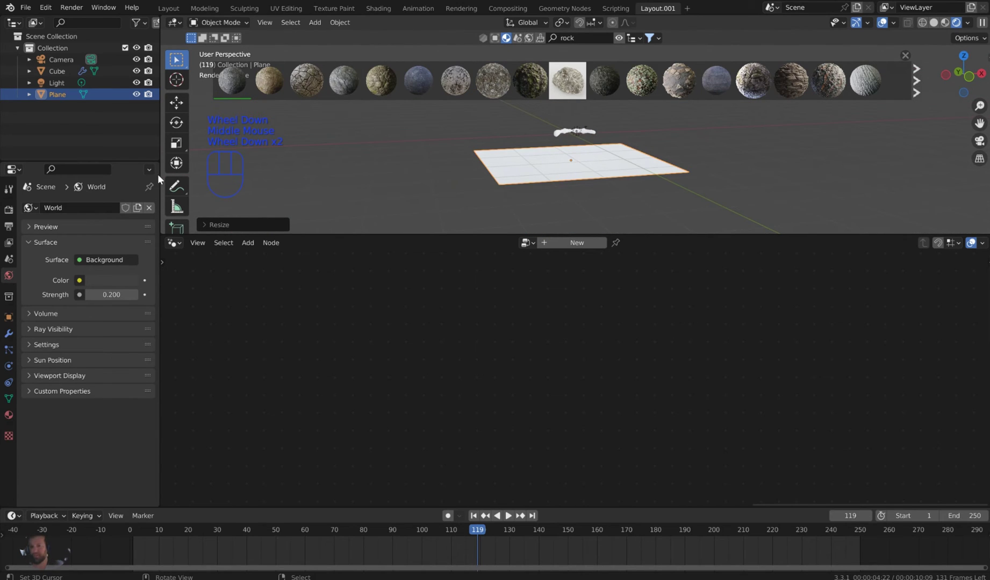
- Select the light to reduce its power, check the camera view, then select the floor plane
{"action": "left_click", "coordinate": [54, 88]}
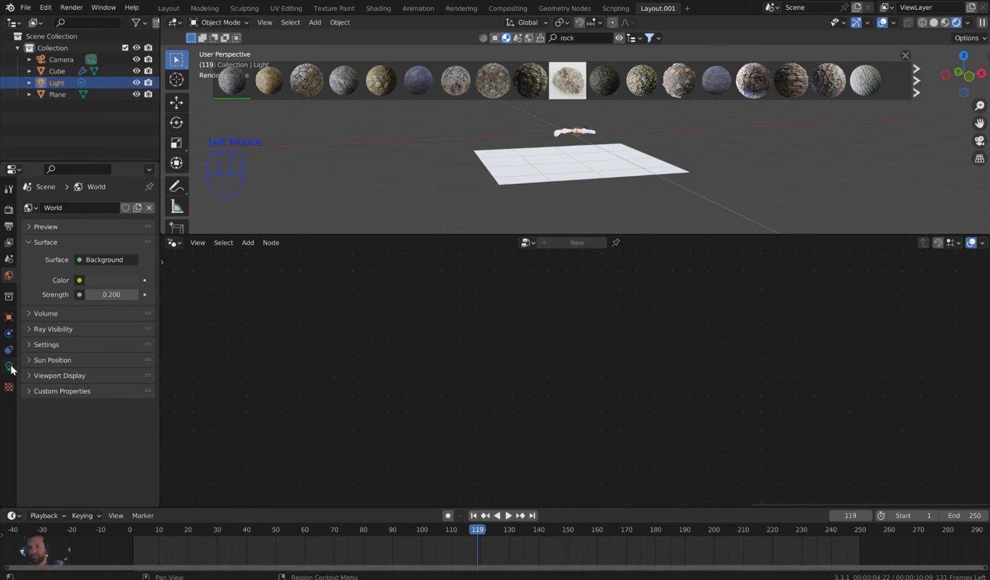
{"action": "left_click_drag", "start_coordinate": [14, 372], "coordinate": [490, 181]}
{"action": "key", "text": "KP_0"}
{"action": "left_click_drag", "start_coordinate": [539, 170], "coordinate": [667, 151]}
{"action": "left_click_drag", "start_coordinate": [627, 179], "coordinate": [662, 188]}
{"action": "scroll", "scroll_direction": "up", "scroll_amount": 3}
{"action": "scroll", "scroll_direction": "up", "scroll_amount": 3}
{"action": "scroll", "scroll_direction": "up", "scroll_amount": 3}
{"action": "right_click", "coordinate": [782, 149]}
{"action": "scroll", "scroll_direction": "down", "scroll_amount": 3}
{"action": "left_click", "coordinate": [594, 249]}
- Create a new material on the plane and darken its base colour value to about 0.159
{"action": "left_click", "coordinate": [628, 245]}
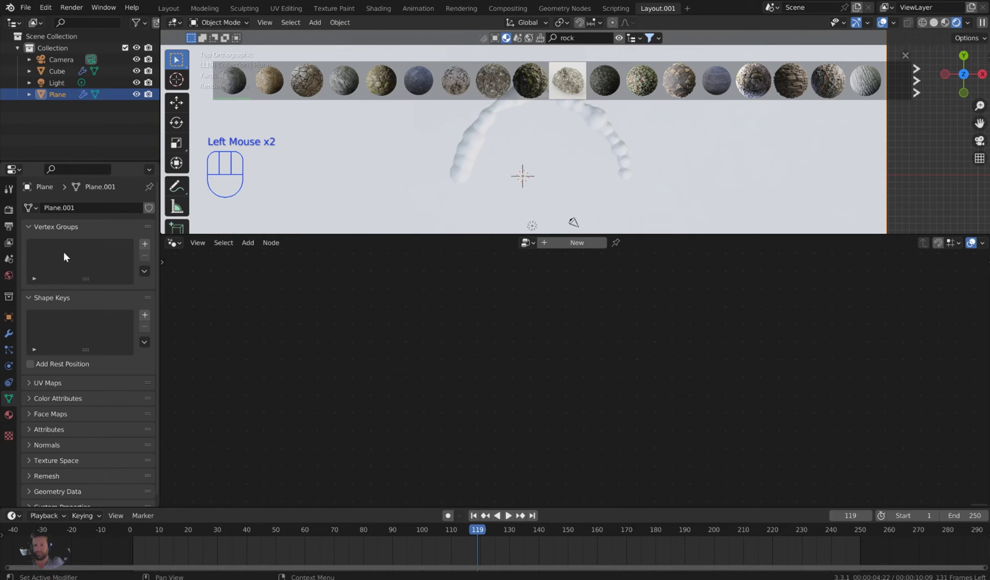
{"action": "left_click_drag", "start_coordinate": [11, 416], "coordinate": [114, 260]}
{"action": "left_click", "coordinate": [112, 358]}
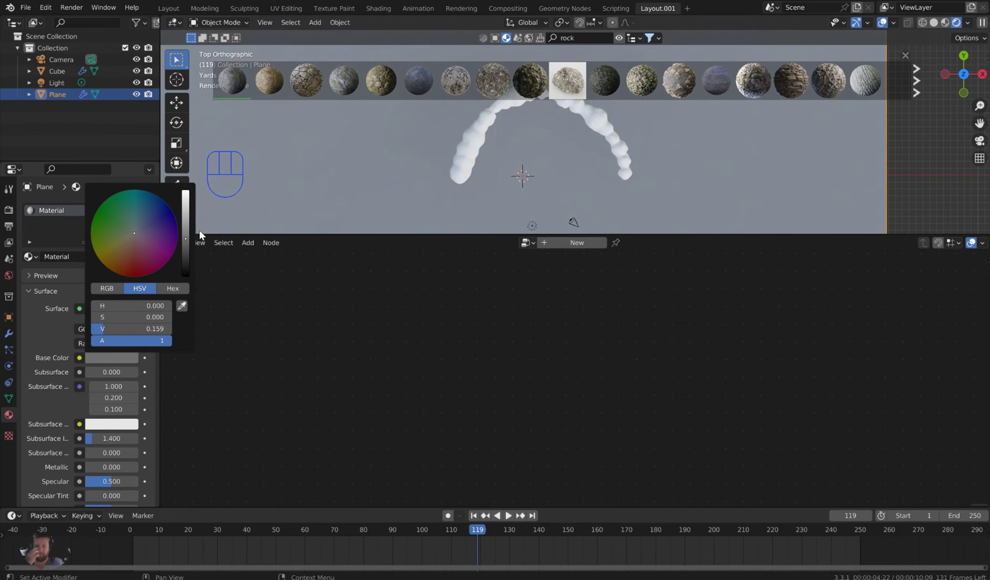
{"action": "left_click_drag", "start_coordinate": [472, 146], "coordinate": [500, 134]}
{"action": "scroll", "scroll_direction": "up", "scroll_amount": 3}
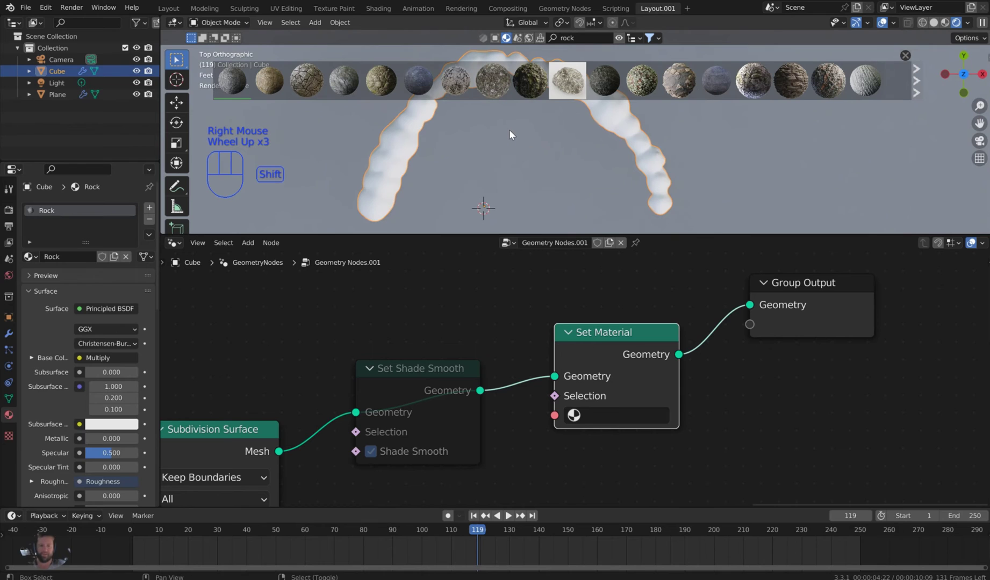
- Select the Cube and drop the Rock material into the arch's Set Material node
{"action": "left_click_drag", "start_coordinate": [517, 143], "coordinate": [518, 155]}
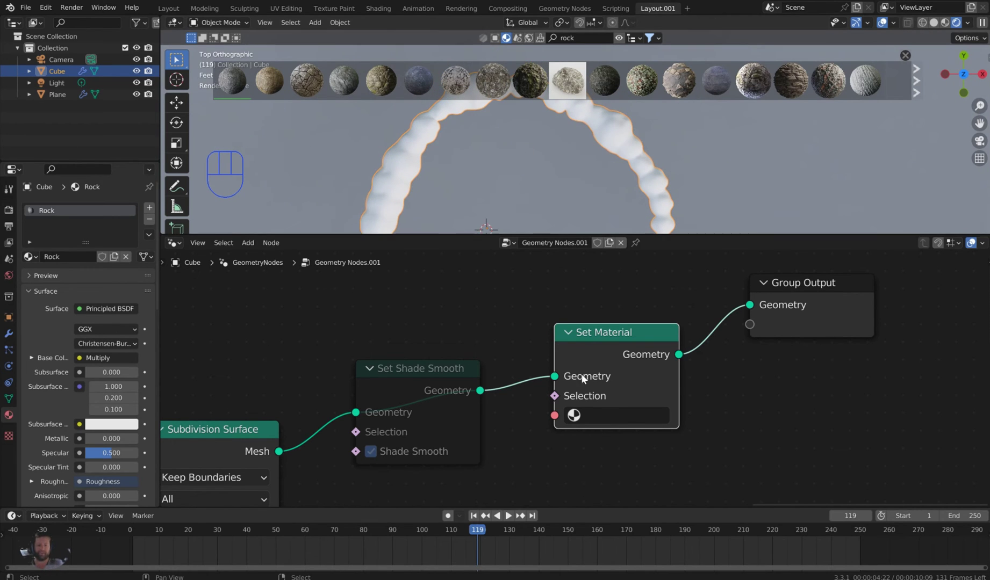
{"action": "left_click_drag", "start_coordinate": [613, 416], "coordinate": [622, 286]}
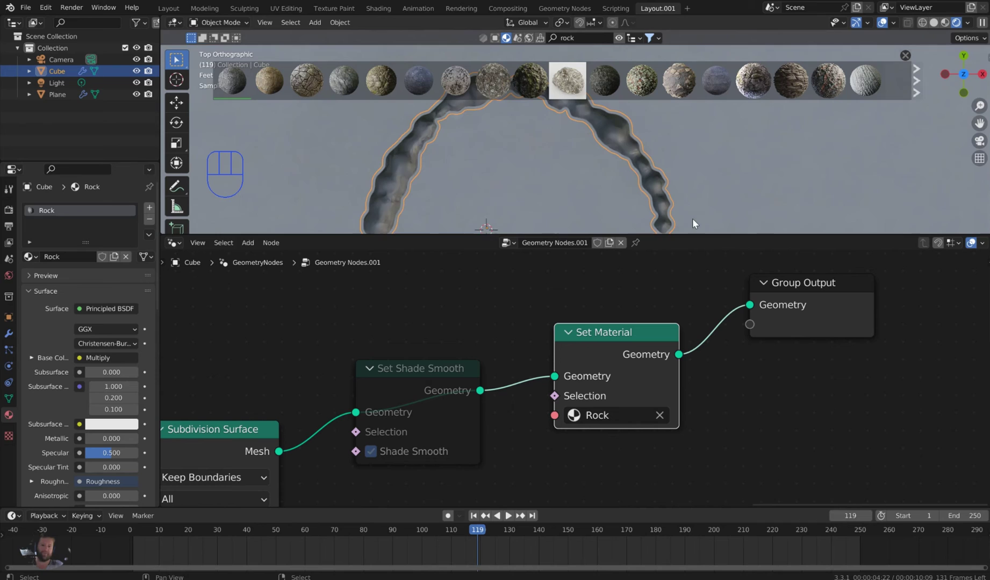
{"action": "scroll", "scroll_direction": "up", "scroll_amount": 3}
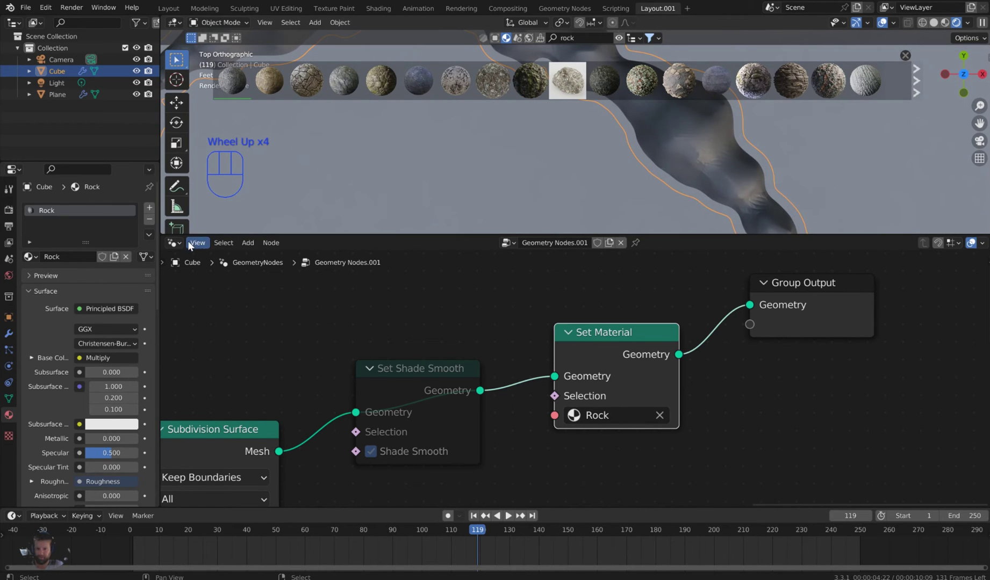
{"action": "left_click_drag", "start_coordinate": [185, 244], "coordinate": [222, 327]}
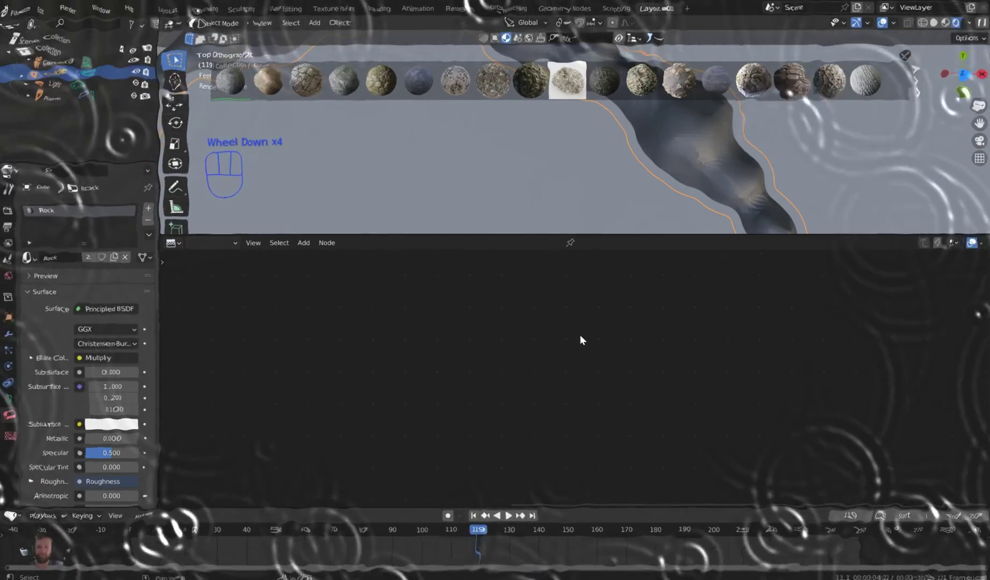
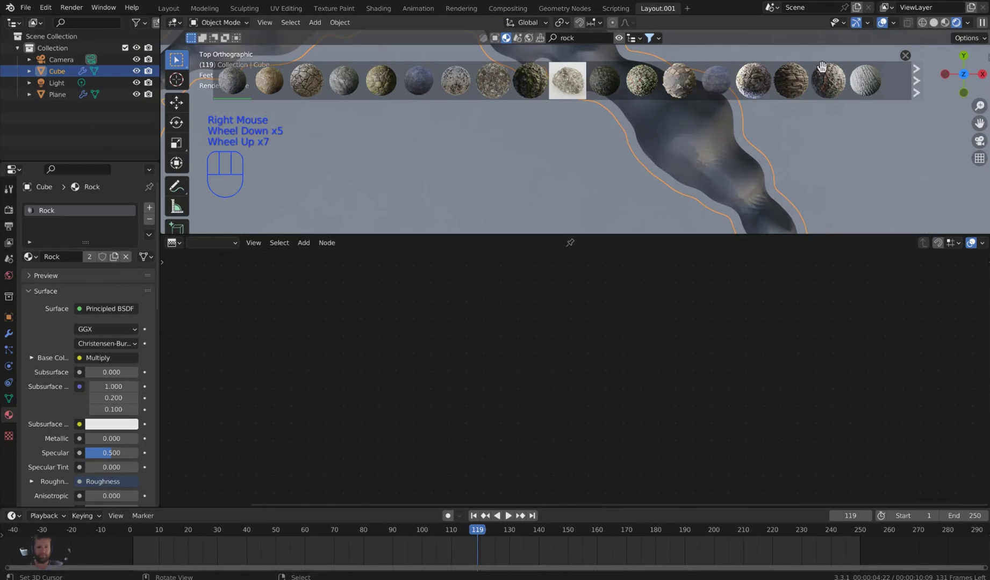
- In the Shader Editor, rewire the Mapping node's Vector from Texture Coordinate UV to Object
{"action": "left_click_drag", "start_coordinate": [186, 246], "coordinate": [206, 354]}
{"action": "middle_click", "coordinate": [433, 331]}
{"action": "scroll", "scroll_direction": "up", "scroll_amount": 3}
{"action": "middle_click", "coordinate": [422, 357]}
{"action": "scroll", "scroll_direction": "up", "scroll_amount": 3}
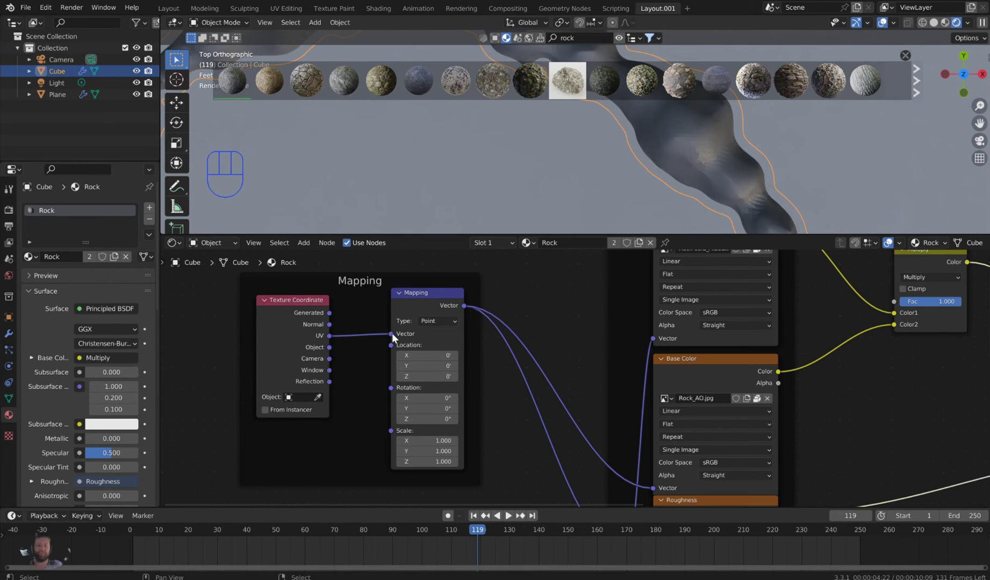
{"action": "left_click_drag", "start_coordinate": [372, 336], "coordinate": [343, 342]}
{"action": "left_click_drag", "start_coordinate": [340, 353], "coordinate": [402, 340]}
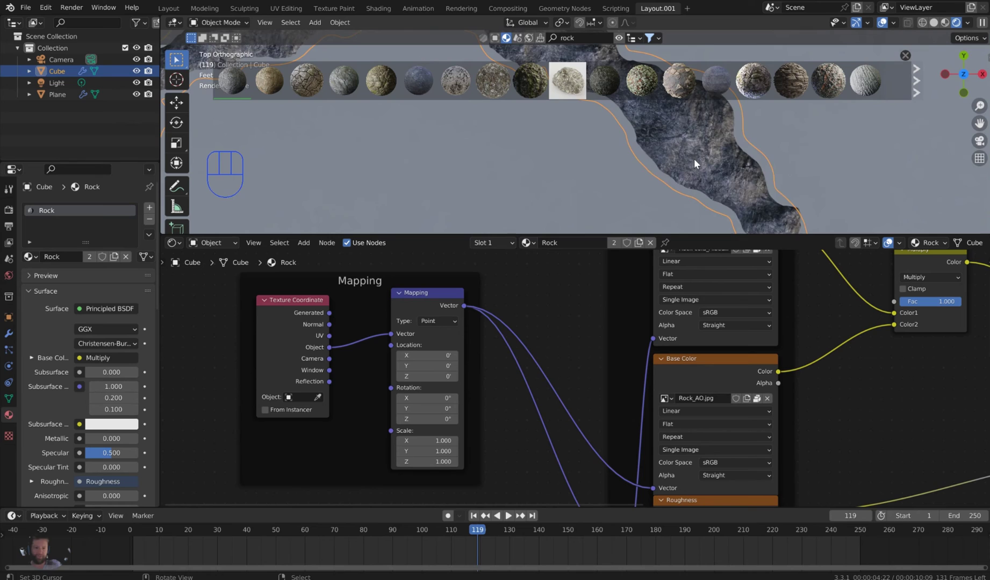
- Orbit to inspect the textured rock surface, return to the framed view and dismiss the thumbnails
{"action": "left_click_drag", "start_coordinate": [699, 164], "coordinate": [687, 160]}
{"action": "scroll", "scroll_direction": "up", "scroll_amount": 3}
{"action": "scroll", "scroll_direction": "up", "scroll_amount": 3}
{"action": "scroll", "scroll_direction": "down", "scroll_amount": 3}
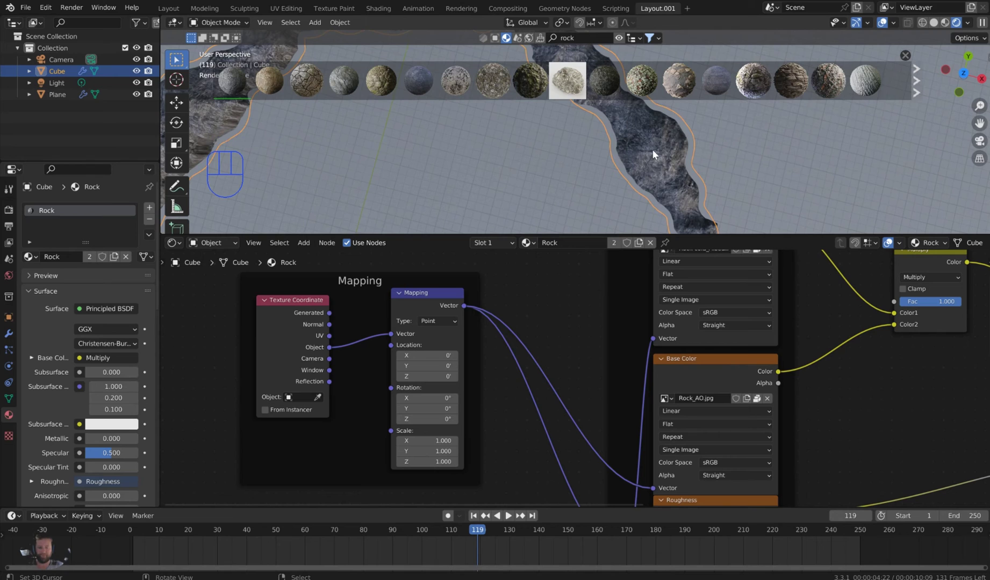
{"action": "scroll", "scroll_direction": "down", "scroll_amount": 3}
{"action": "key", "text": "KP_7"}
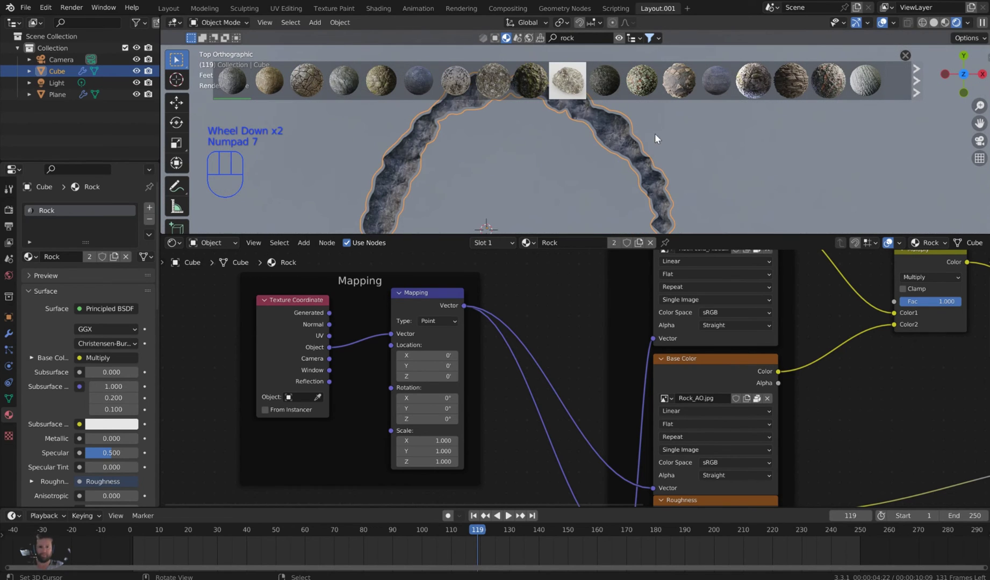
{"action": "left_click", "coordinate": [905, 54]}
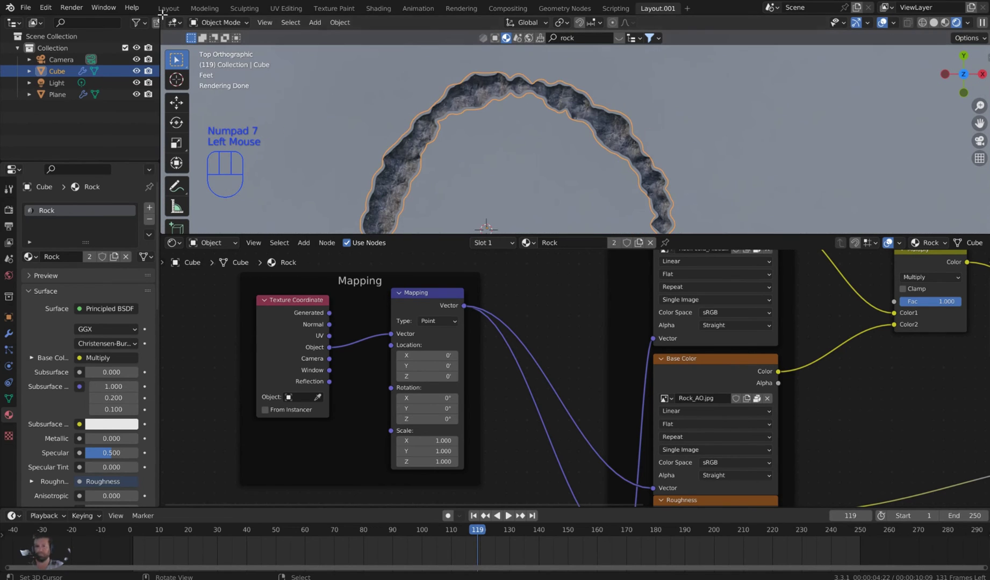
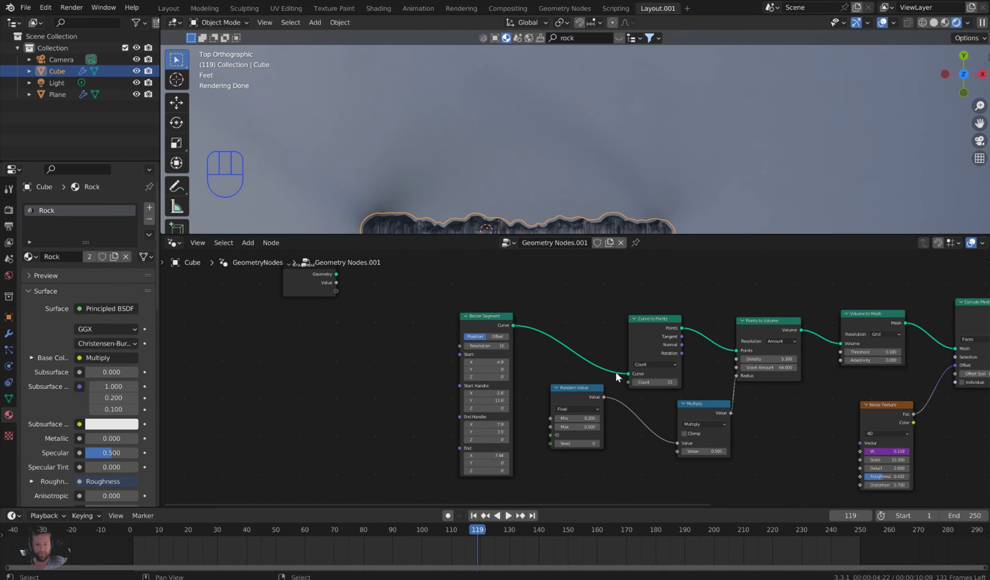
- Wire a Group Input socket into the blob-size Multiply and Extrude Mesh Offset Scale
{"action": "left_click", "coordinate": [680, 455]}
{"action": "scroll", "scroll_direction": "down", "scroll_amount": 3}
{"action": "middle_click", "coordinate": [617, 150]}
{"action": "left_click_drag", "start_coordinate": [609, 145], "coordinate": [625, 148]}
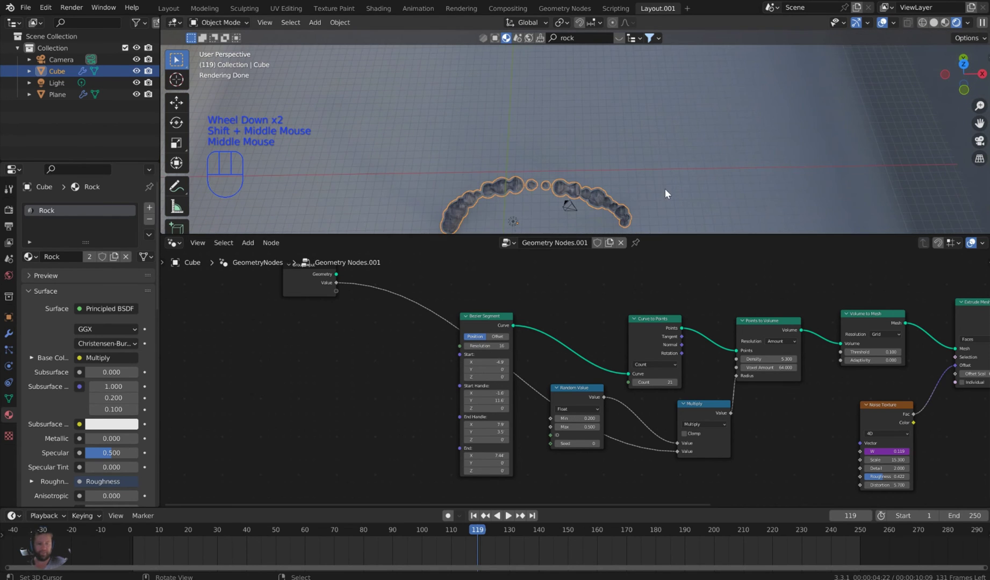